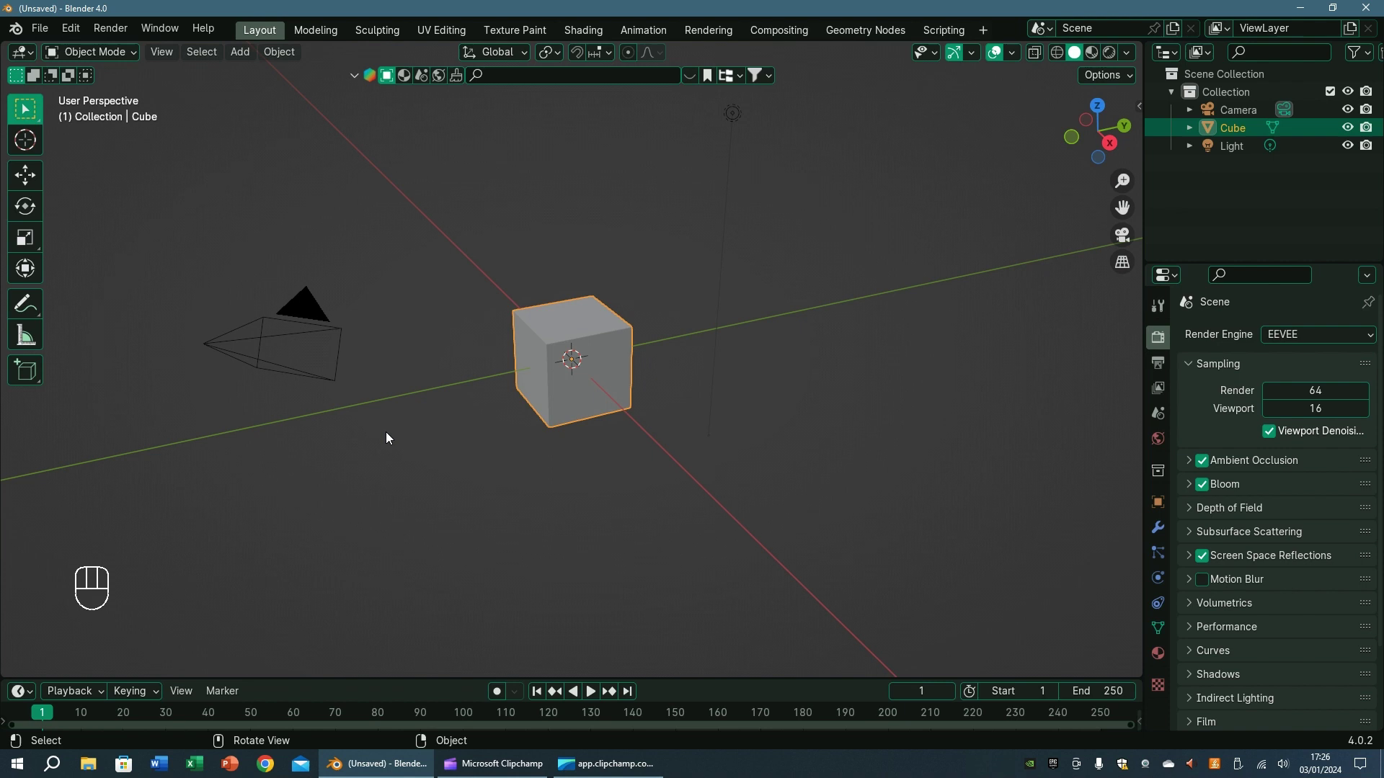
# Remove the default cube and light and add a plane viewed from the top
pyautogui.click(648, 261)
pyautogui.click(588, 346)
pyautogui.press('Delete')
pyautogui.press('Delete')
pyautogui.press('shift+a')
pyautogui.press('KP_7')
# Make the camera orthographic, adjust its scale and enlarge the plane to fill its frame
pyautogui.press('ctrl+alt+KP_0')
pyautogui.click(1238, 120)
pyautogui.click(1193, 553)
pyautogui.moveTo(1310, 399); pyautogui.dragTo(1287, 443)
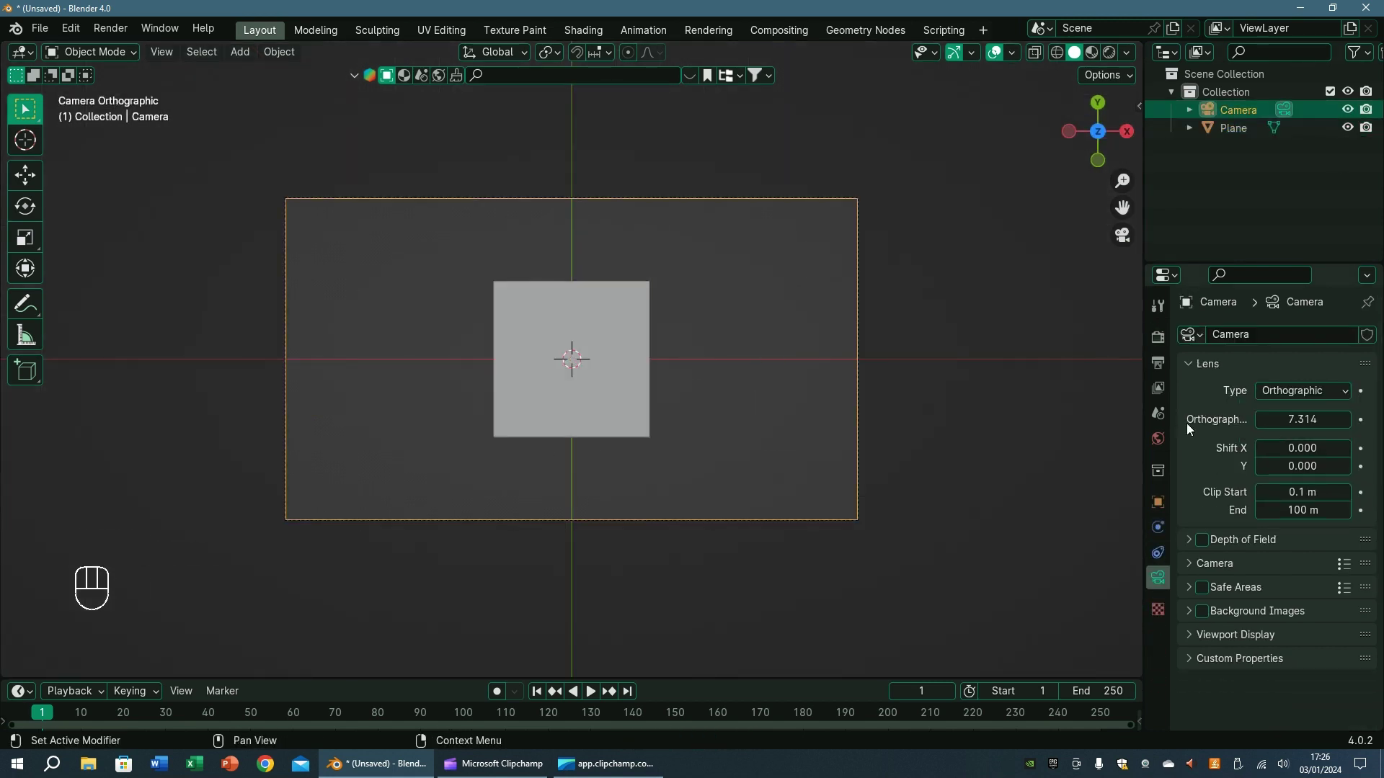
pyautogui.press('s')
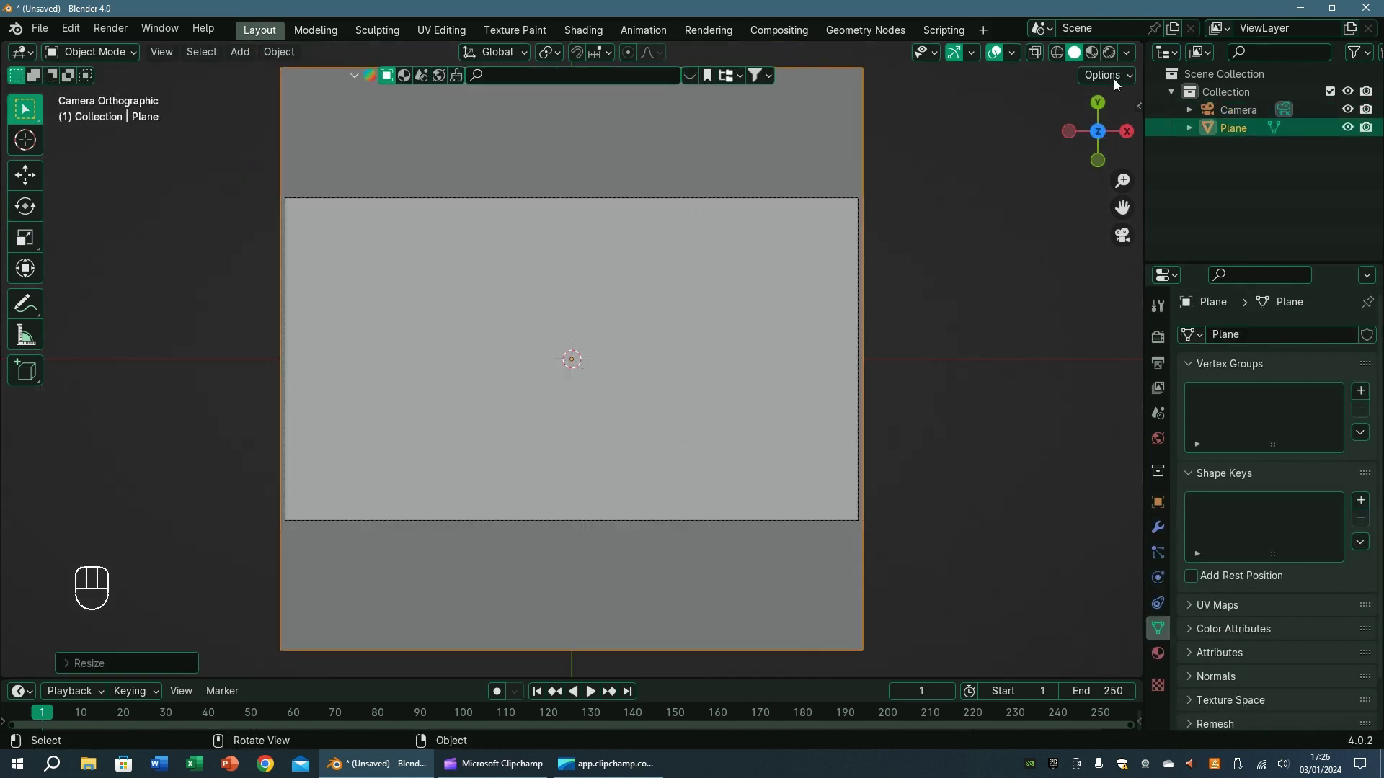
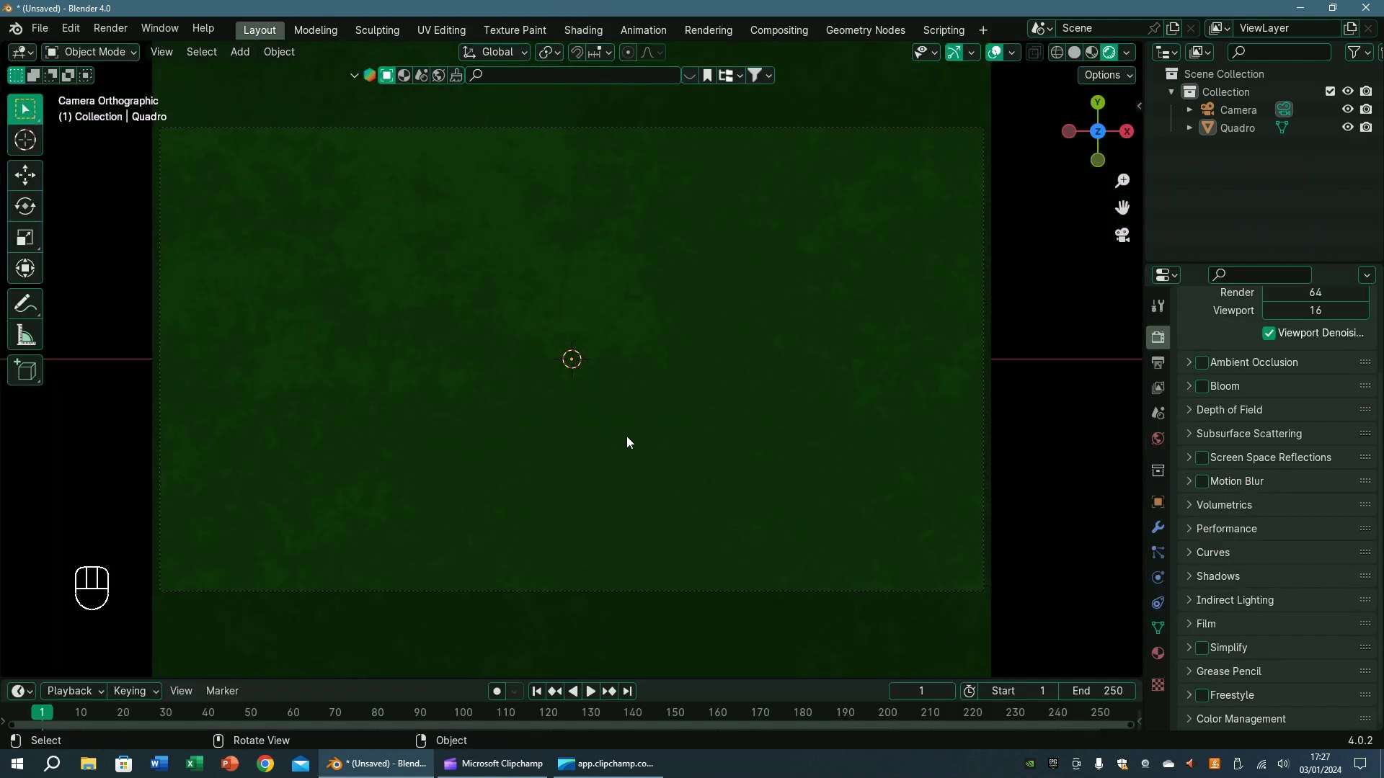
# Select the Quadro plane and orbit away from the camera to view the chalkboard texture
pyautogui.click(549, 414)
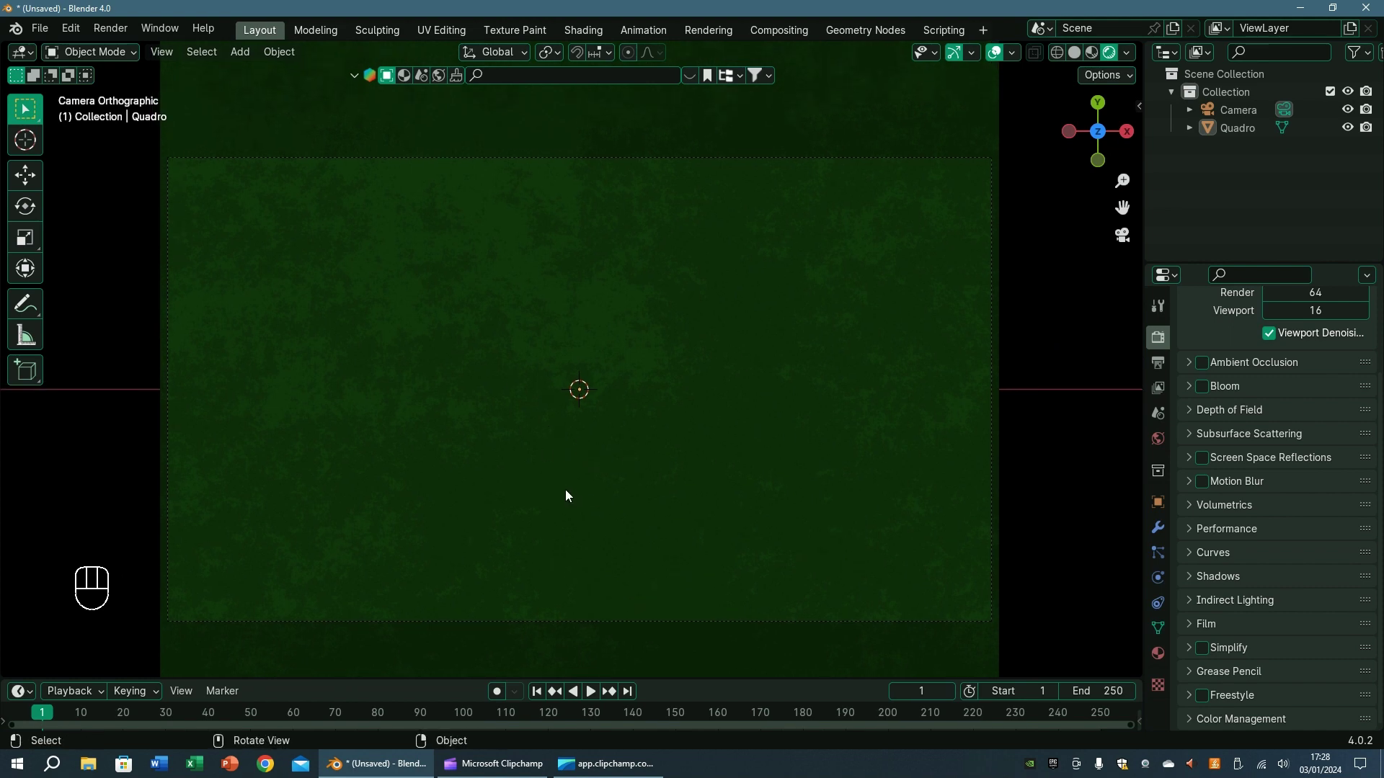
pyautogui.moveTo(452, 445); pyautogui.dragTo(420, 346)
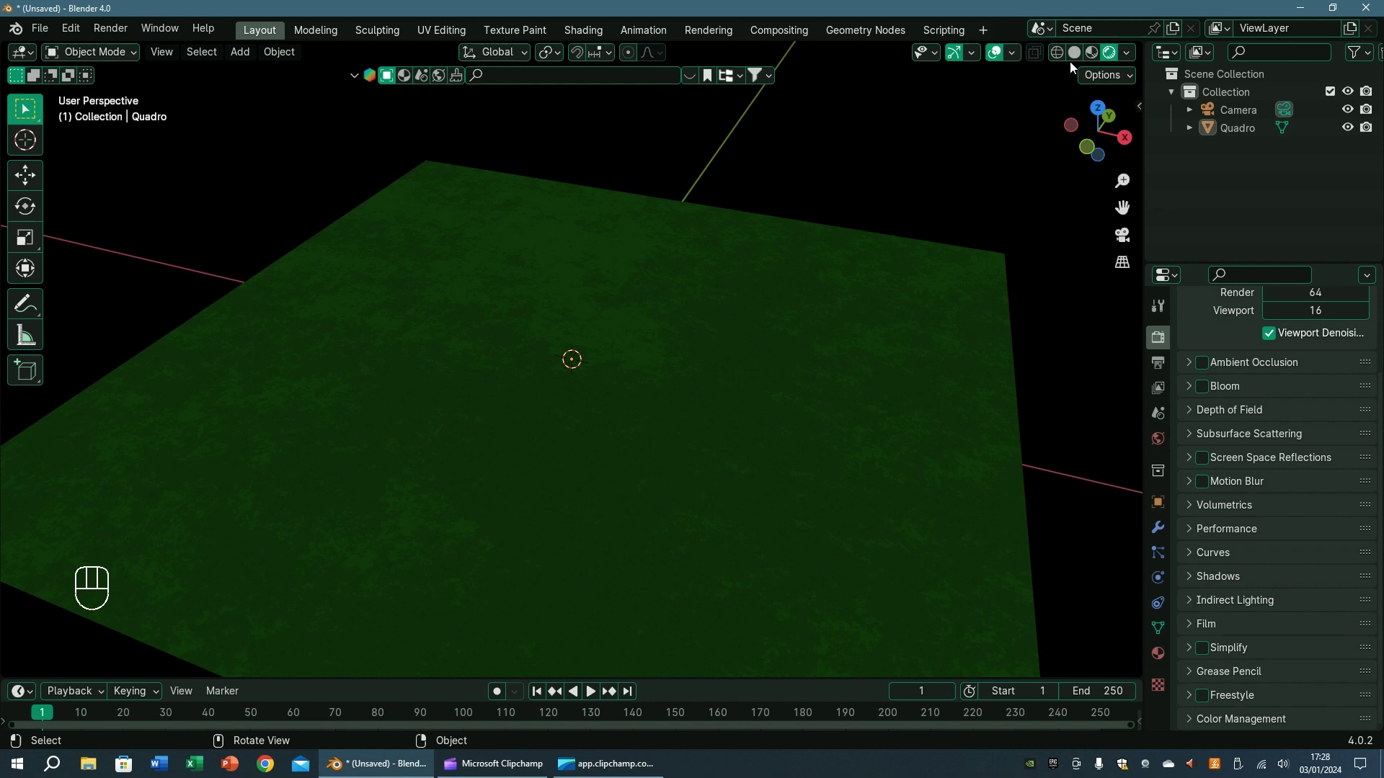
# Add a cone on the board and extrude its base upward into a long pencil body
pyautogui.press('shift+a')
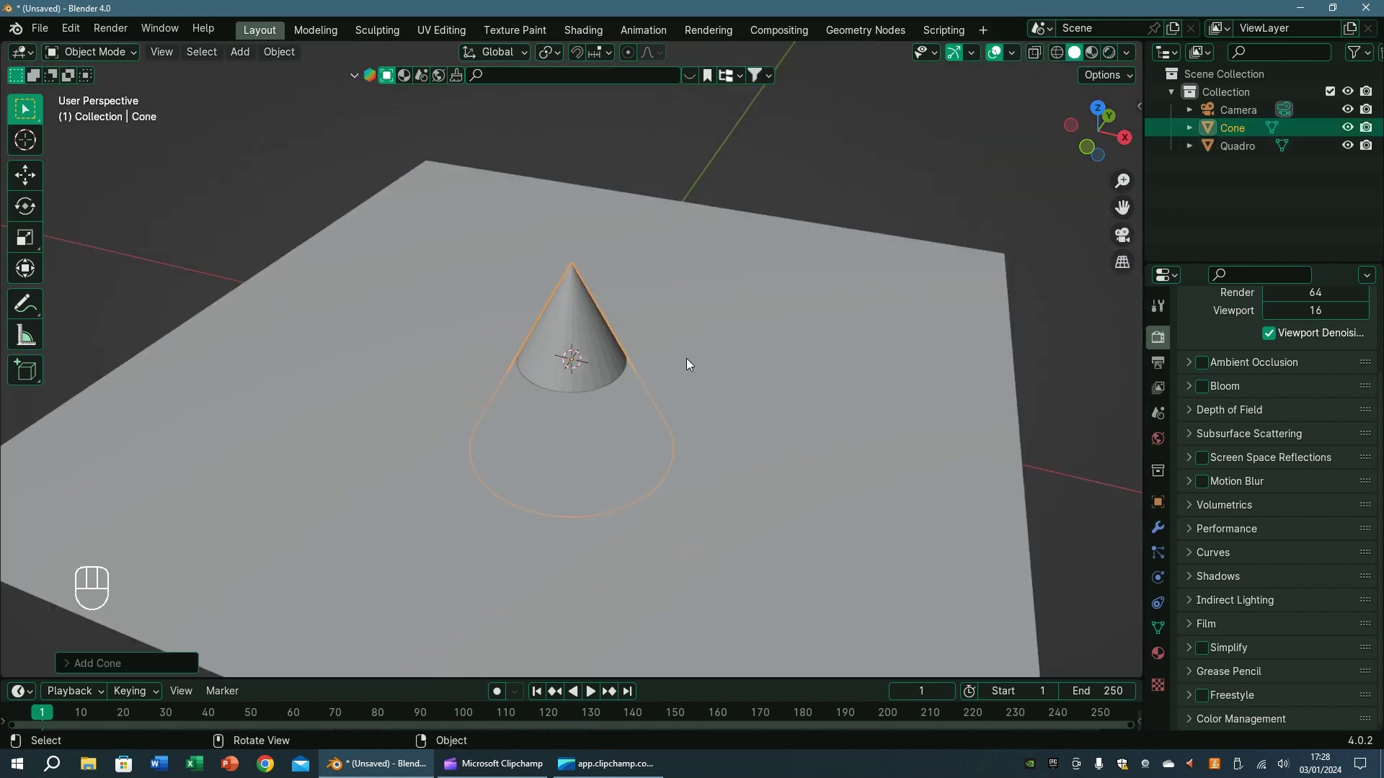
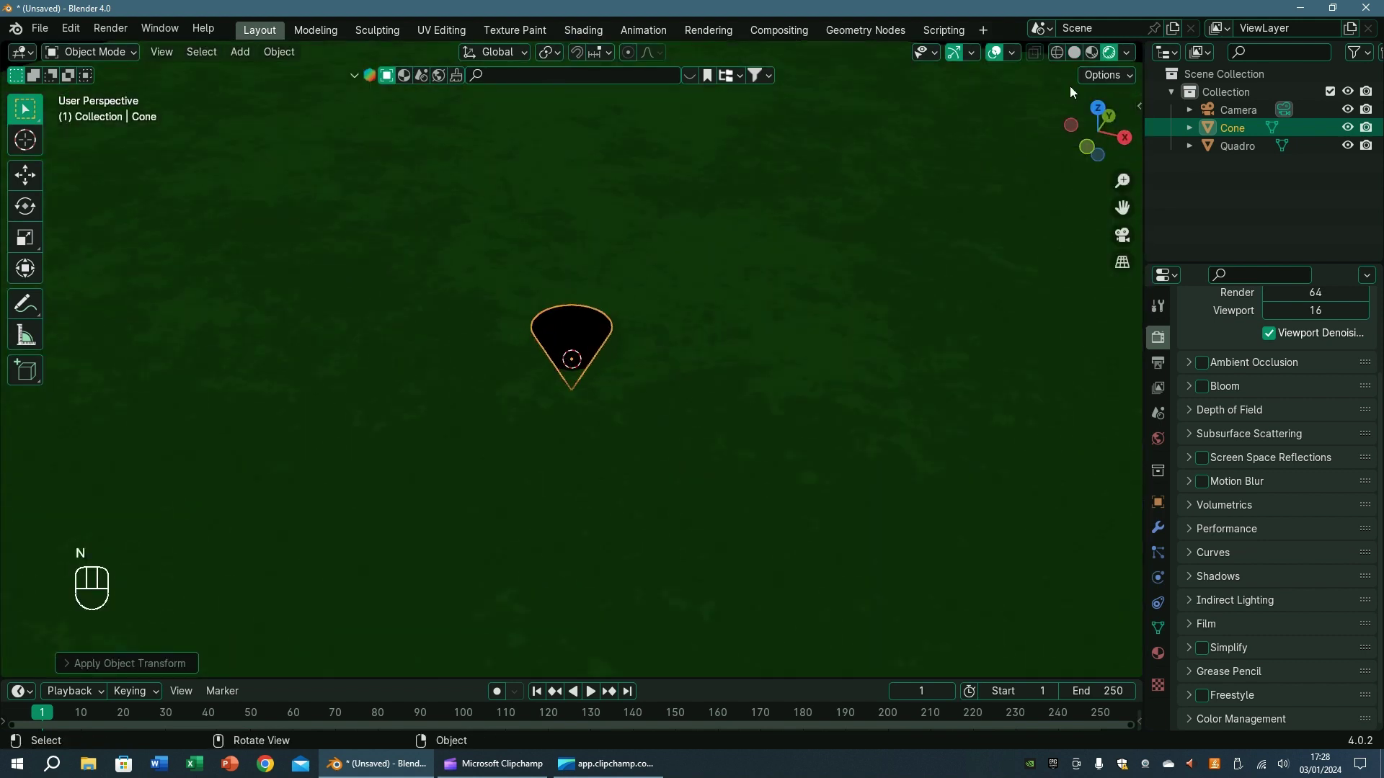
pyautogui.press('Tab')
pyautogui.click(644, 356)
pyautogui.middleClick(603, 375)
pyautogui.press('e')
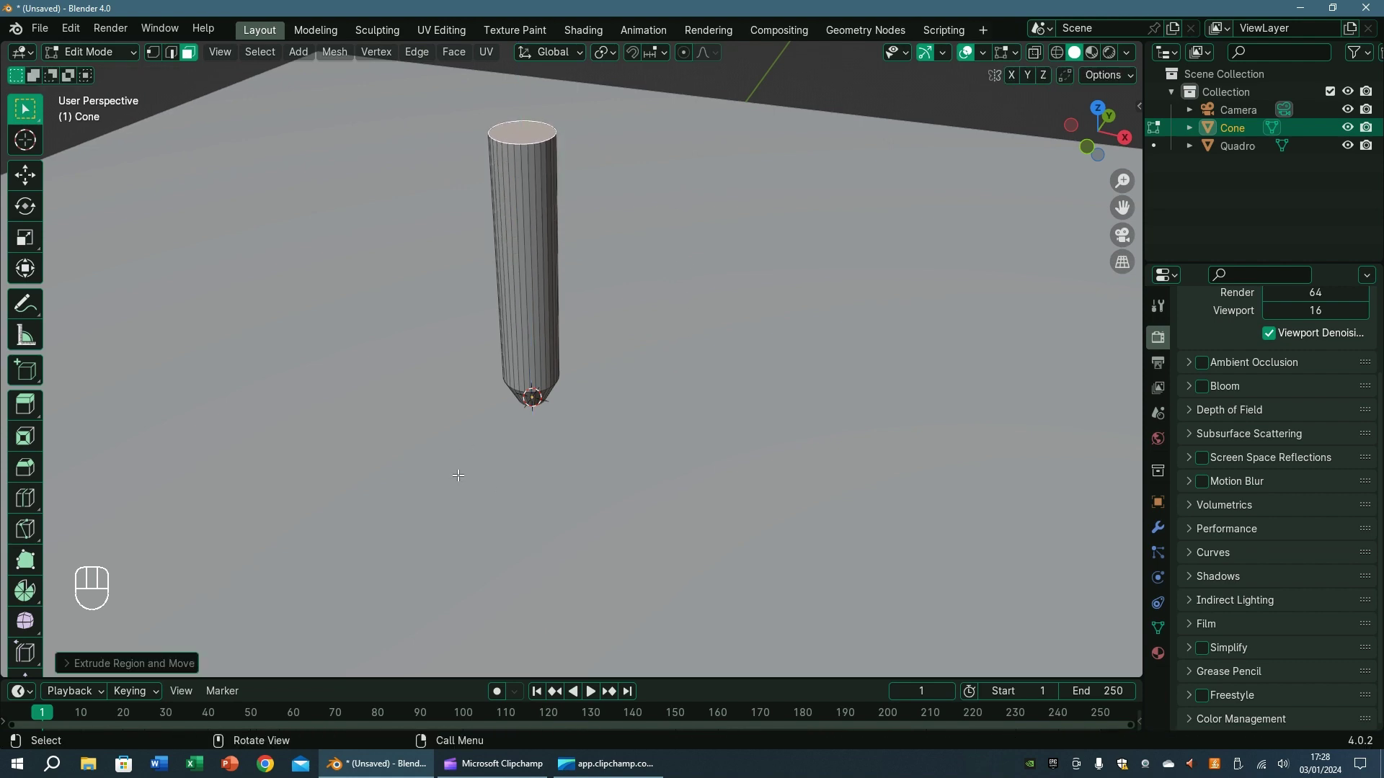
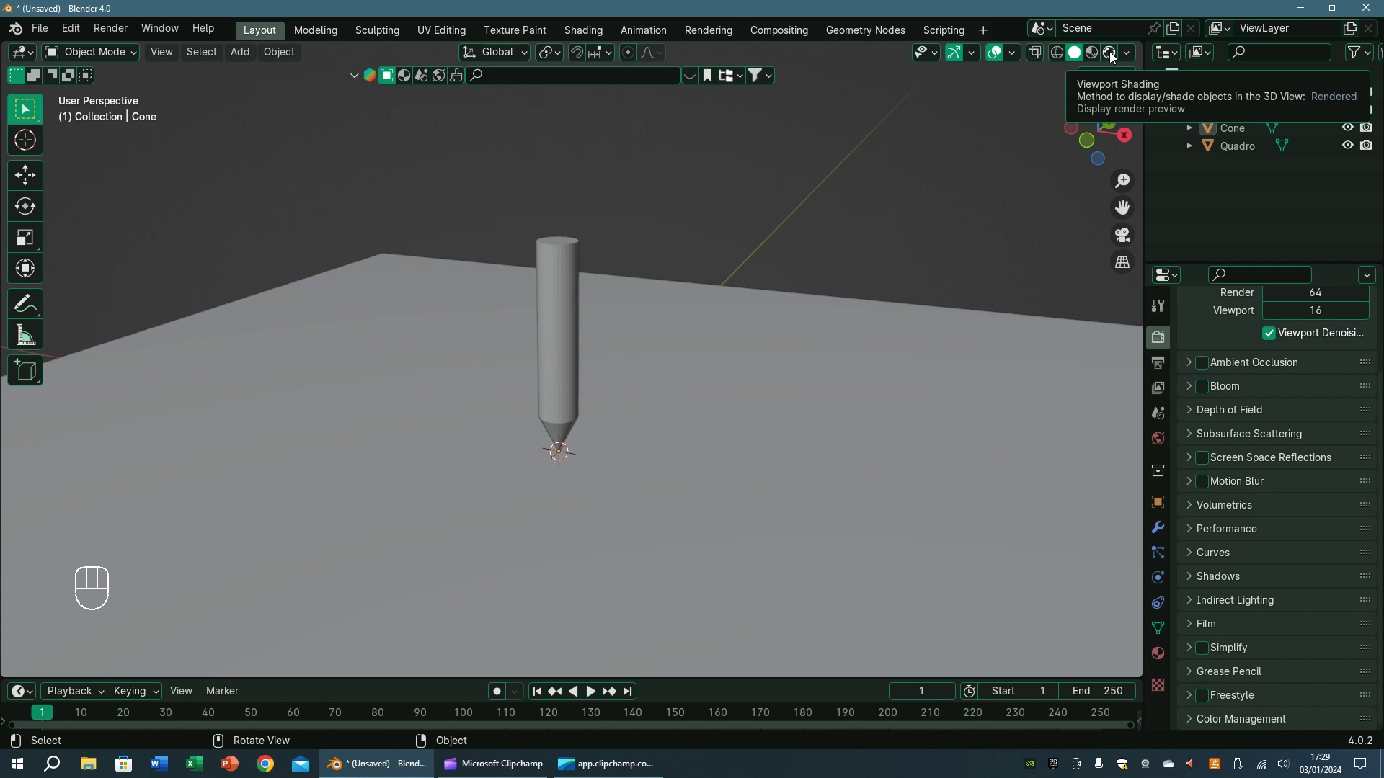
# In Rendered shading, create the Lapis materials and give the pencil body a brown emission colour
pyautogui.click(1111, 53)
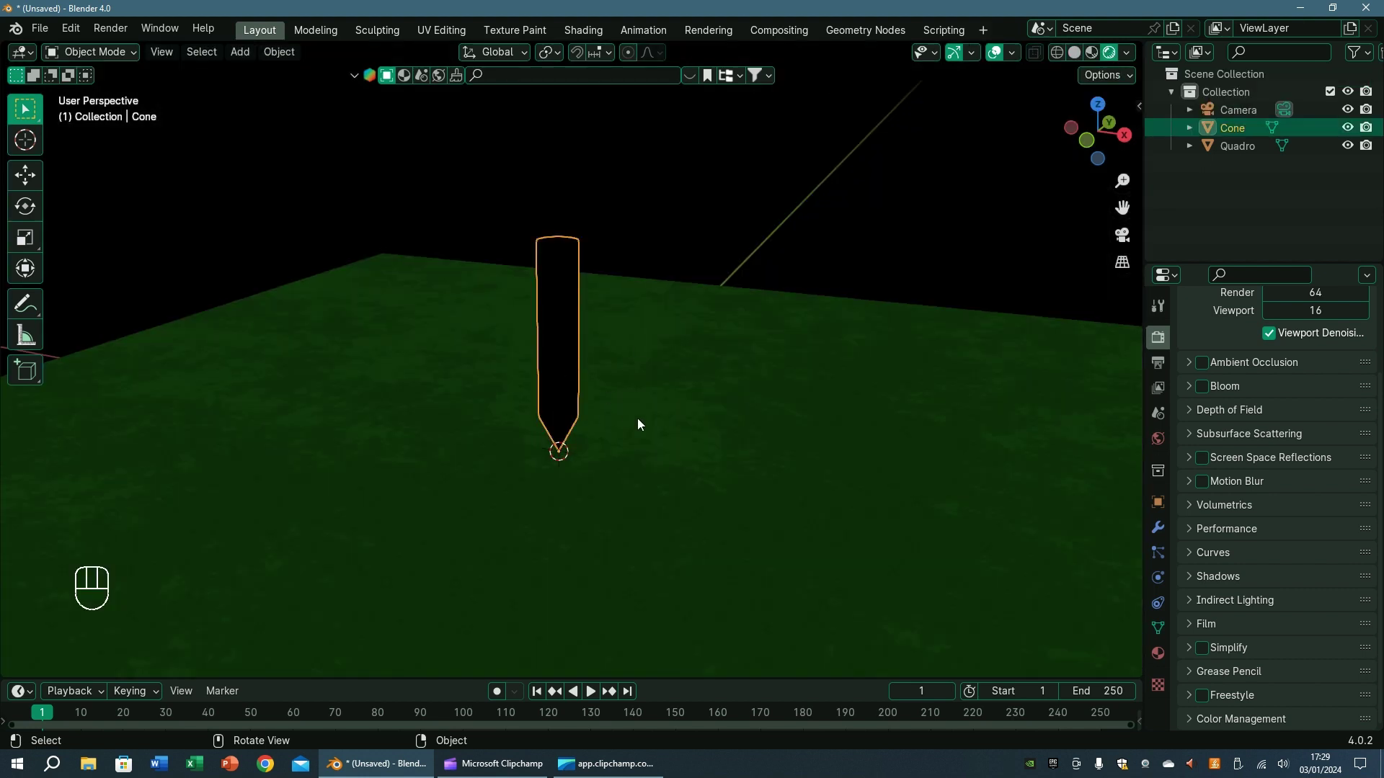
pyautogui.click(1163, 663)
pyautogui.click(1294, 423)
pyautogui.moveTo(1273, 416); pyautogui.dragTo(1276, 417)
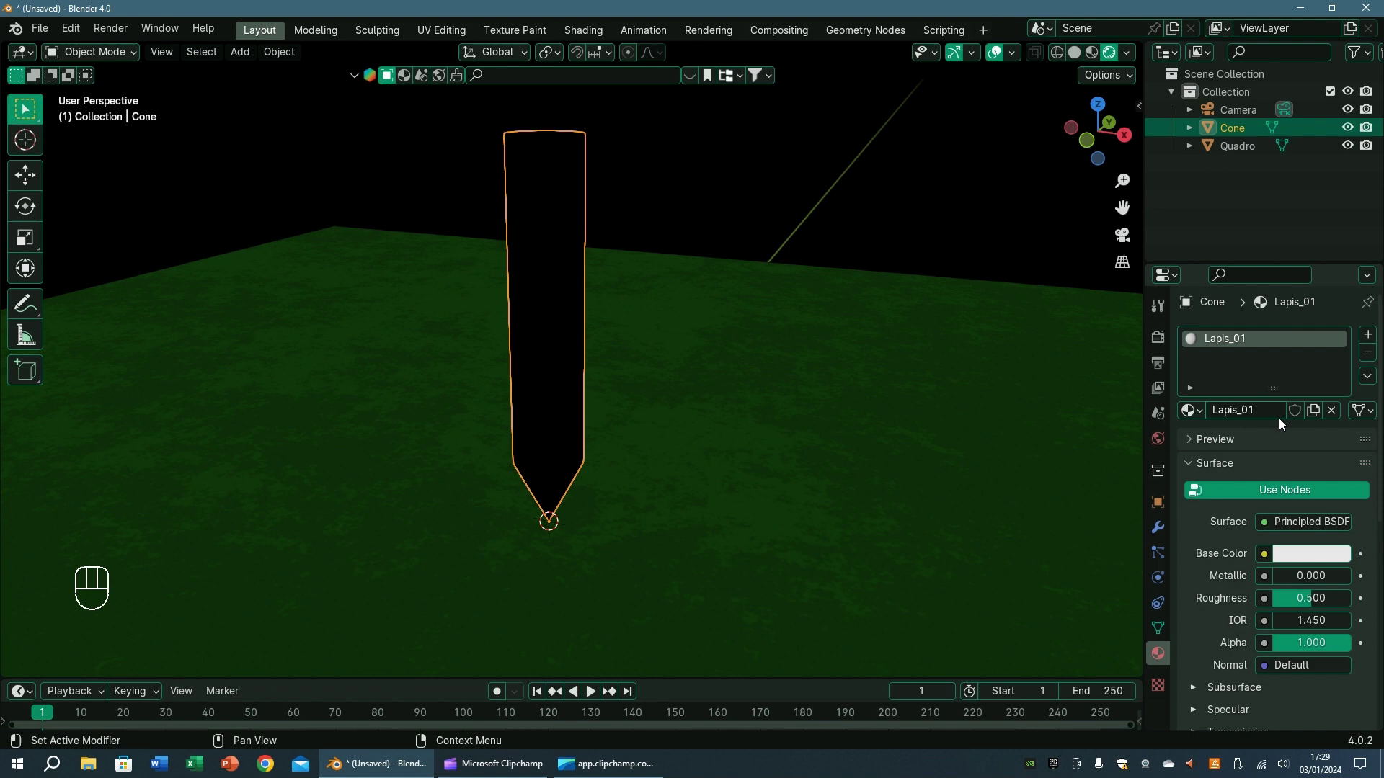
pyautogui.doubleClick(1196, 661)
pyautogui.middleClick(837, 387)
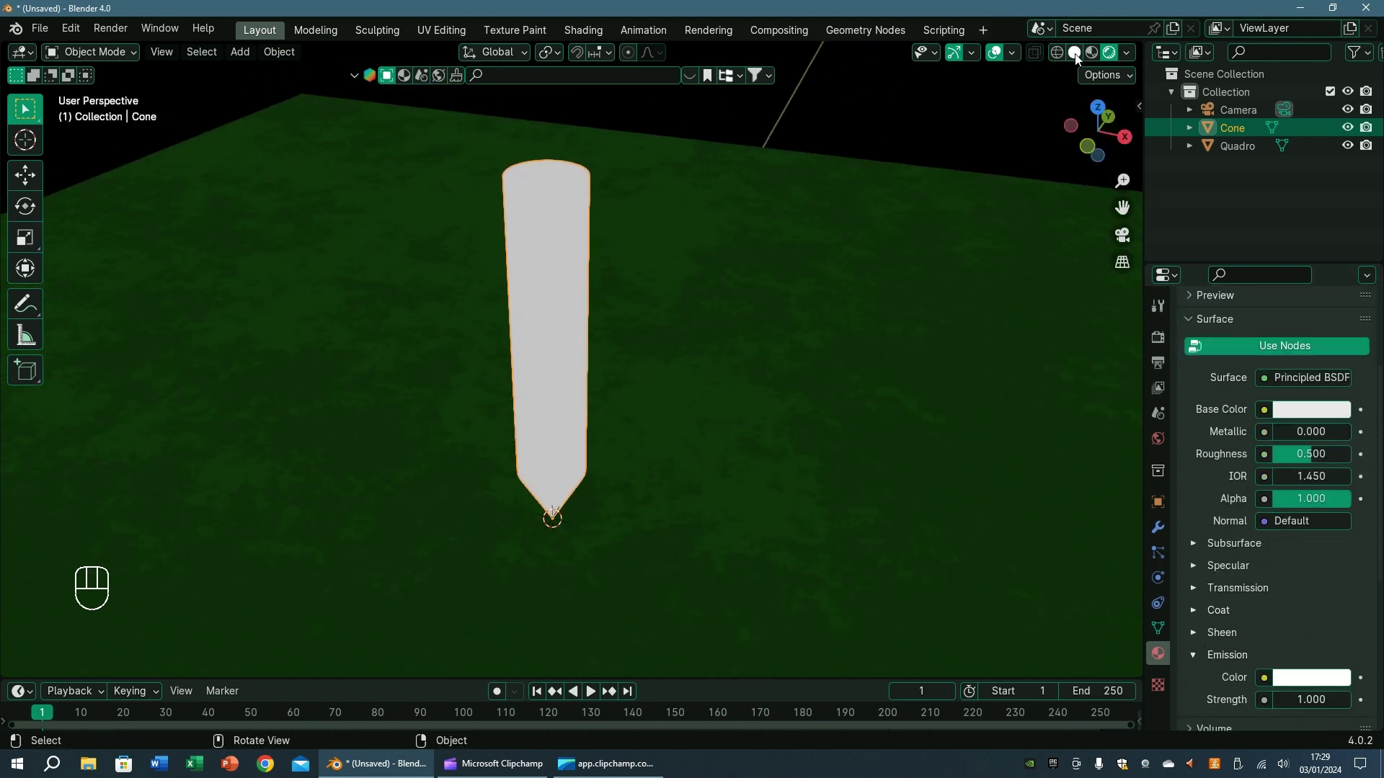
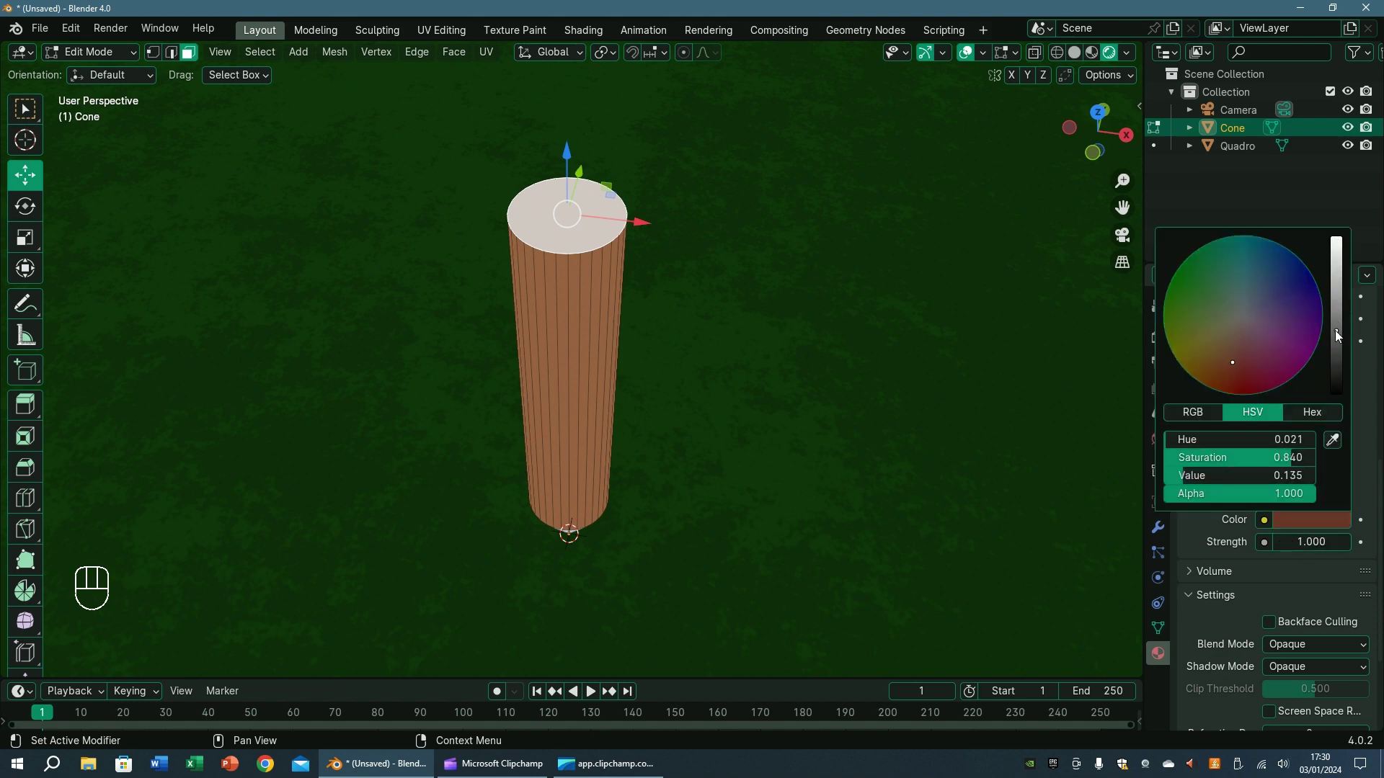
# Back in Object Mode, rotate the pencil in the N-panel so it lies diagonally in camera view
pyautogui.press('Tab')
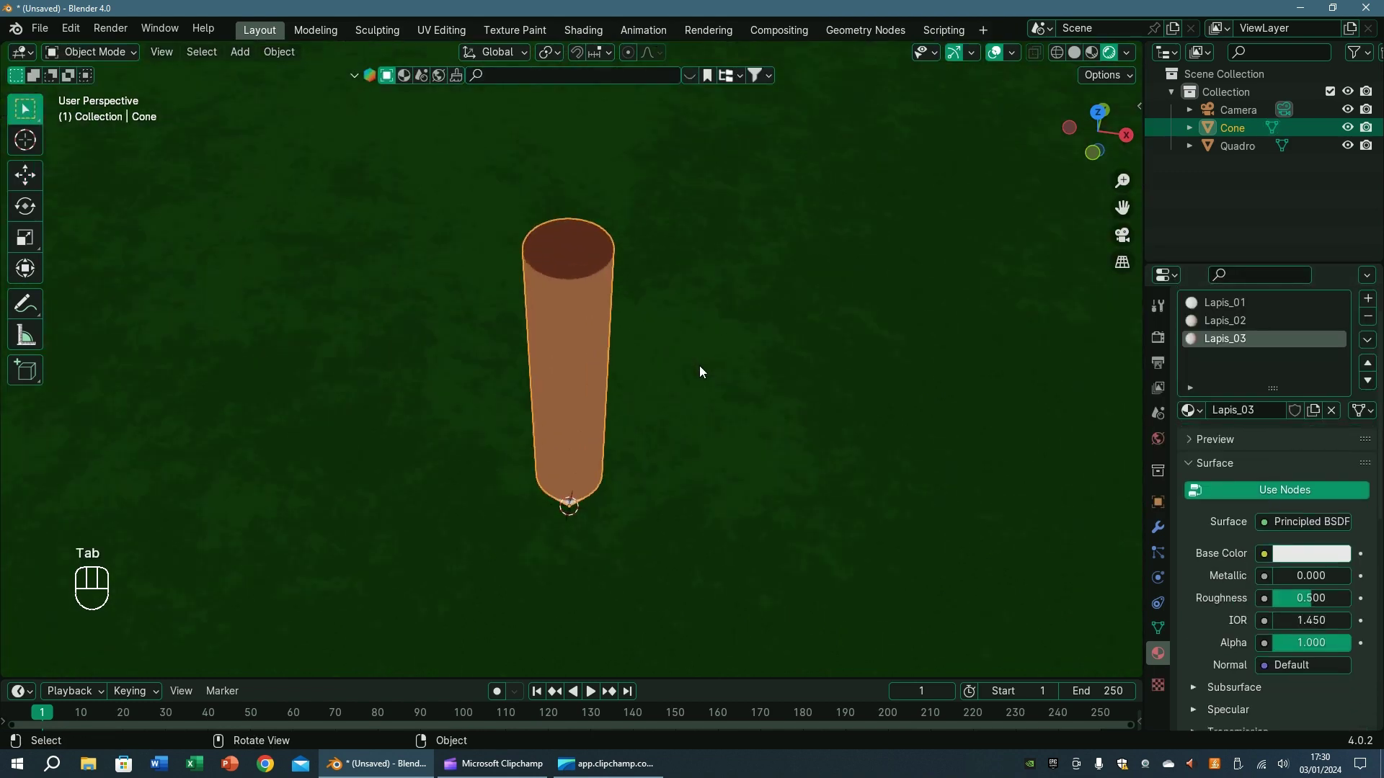
pyautogui.click(505, 337)
pyautogui.press('KP_0')
pyautogui.press('n')
pyautogui.middleClick(684, 340)
pyautogui.click(1044, 243)
# Finish the pencil's tilt at −40° and 35° and bring up Apply transforms for its rotation
pyautogui.moveTo(1041, 225); pyautogui.dragTo(1008, 228)
pyautogui.press('n')
pyautogui.click(900, 430)
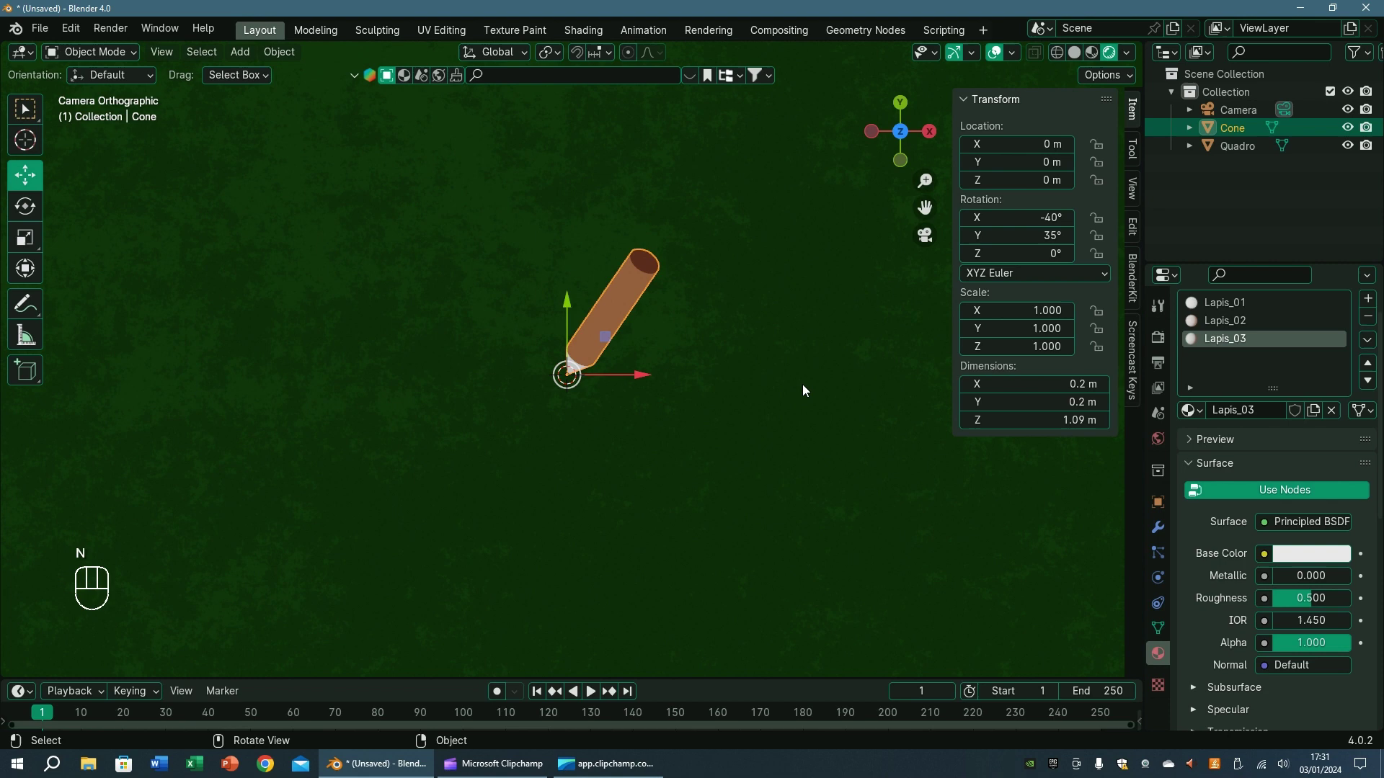
pyautogui.press('ctrl+a')
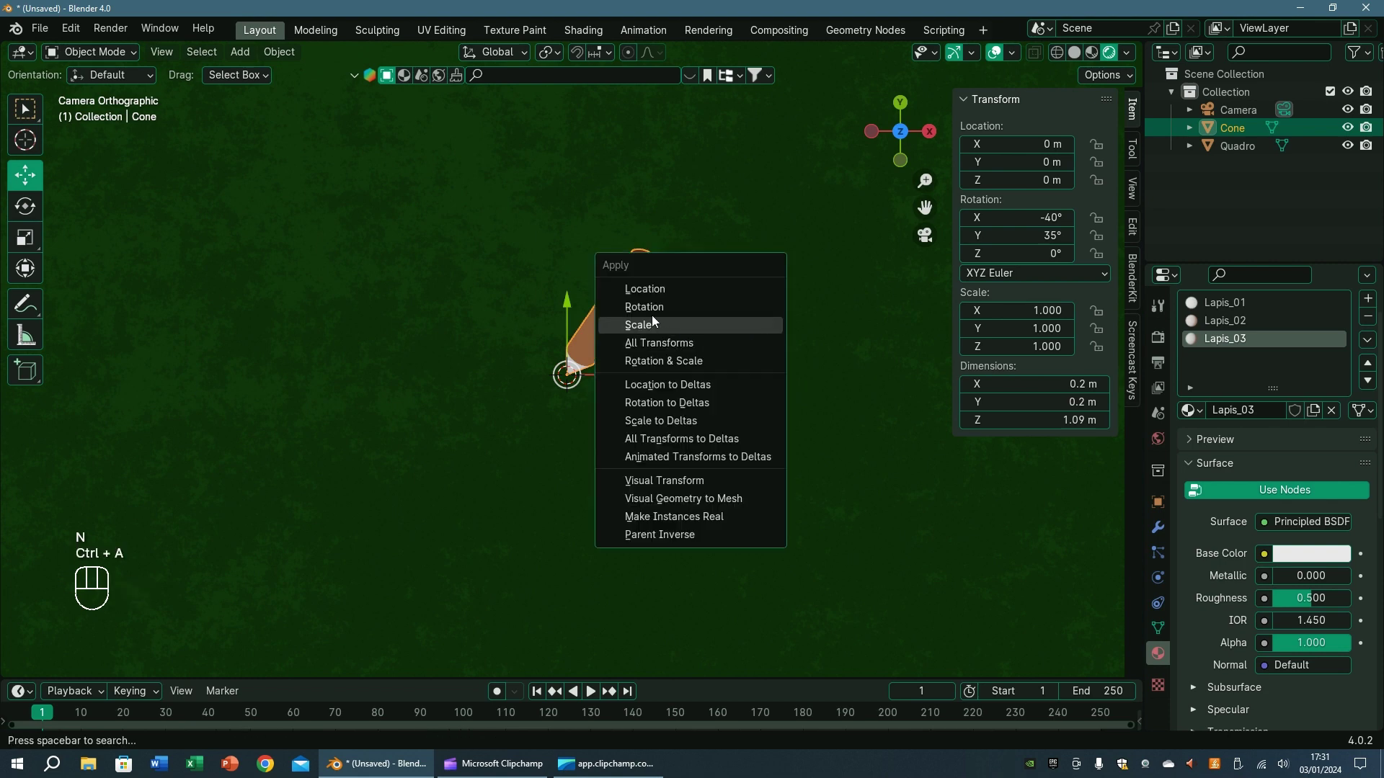
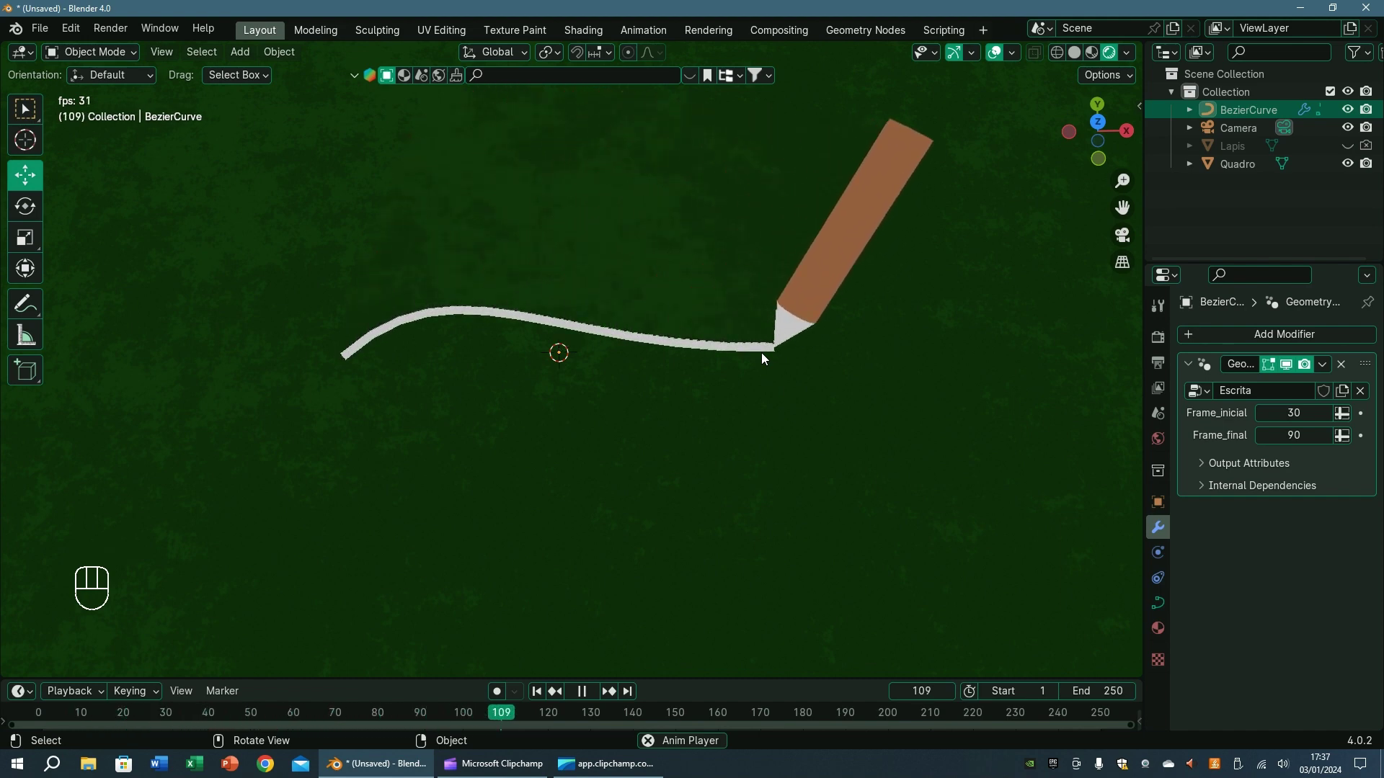
# Stop the pencil-writing playback and rewind to frame 1
pyautogui.press('space')
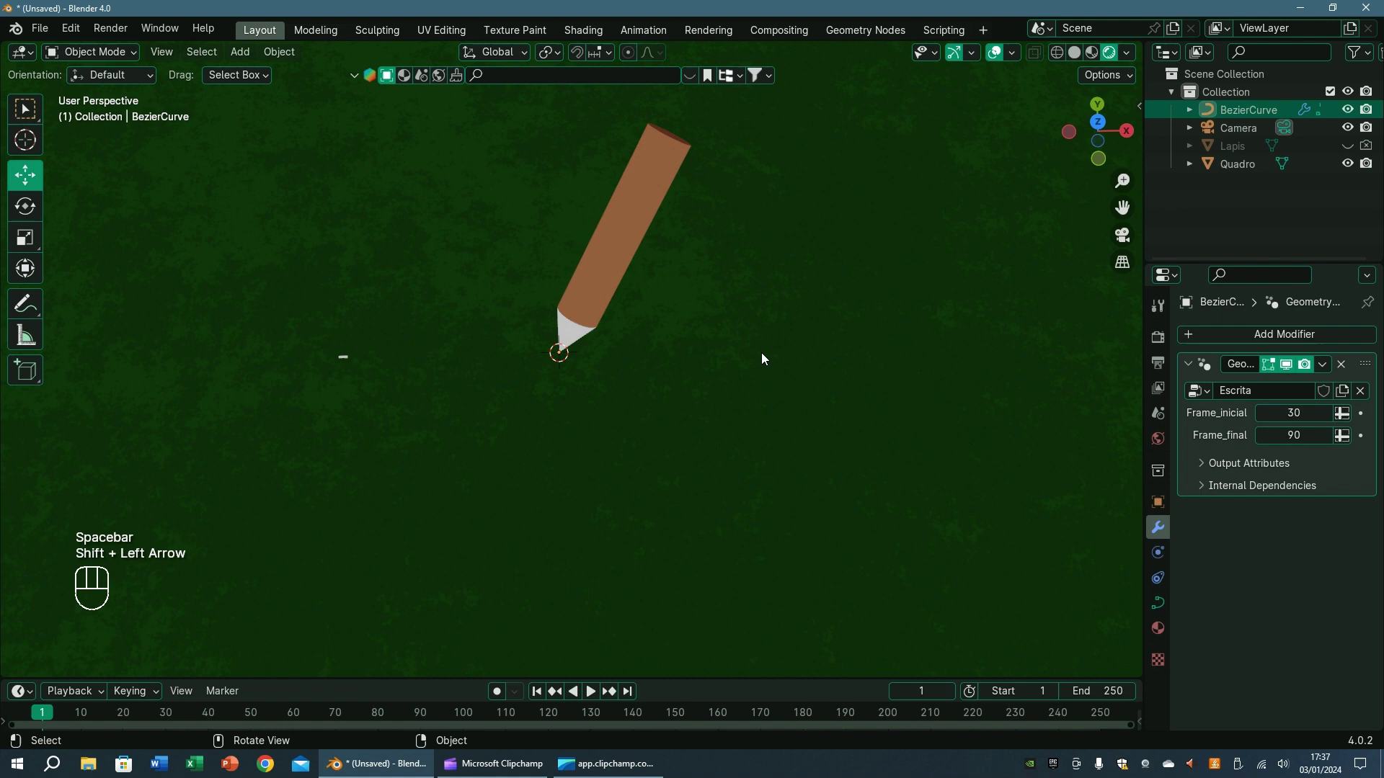
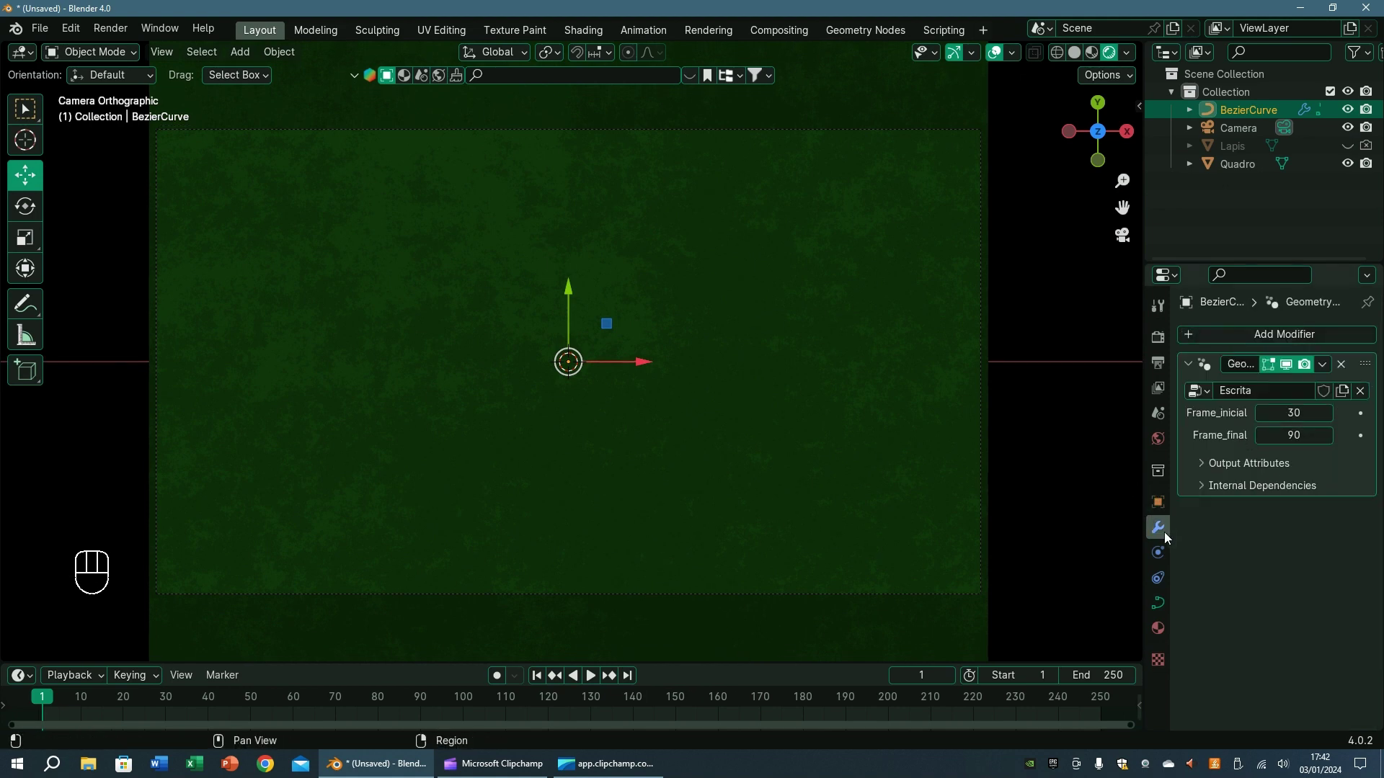
# View the whole short stroke at a late frame, then delete all its curve points
pyautogui.press('Tab')
pyautogui.press('Tab')
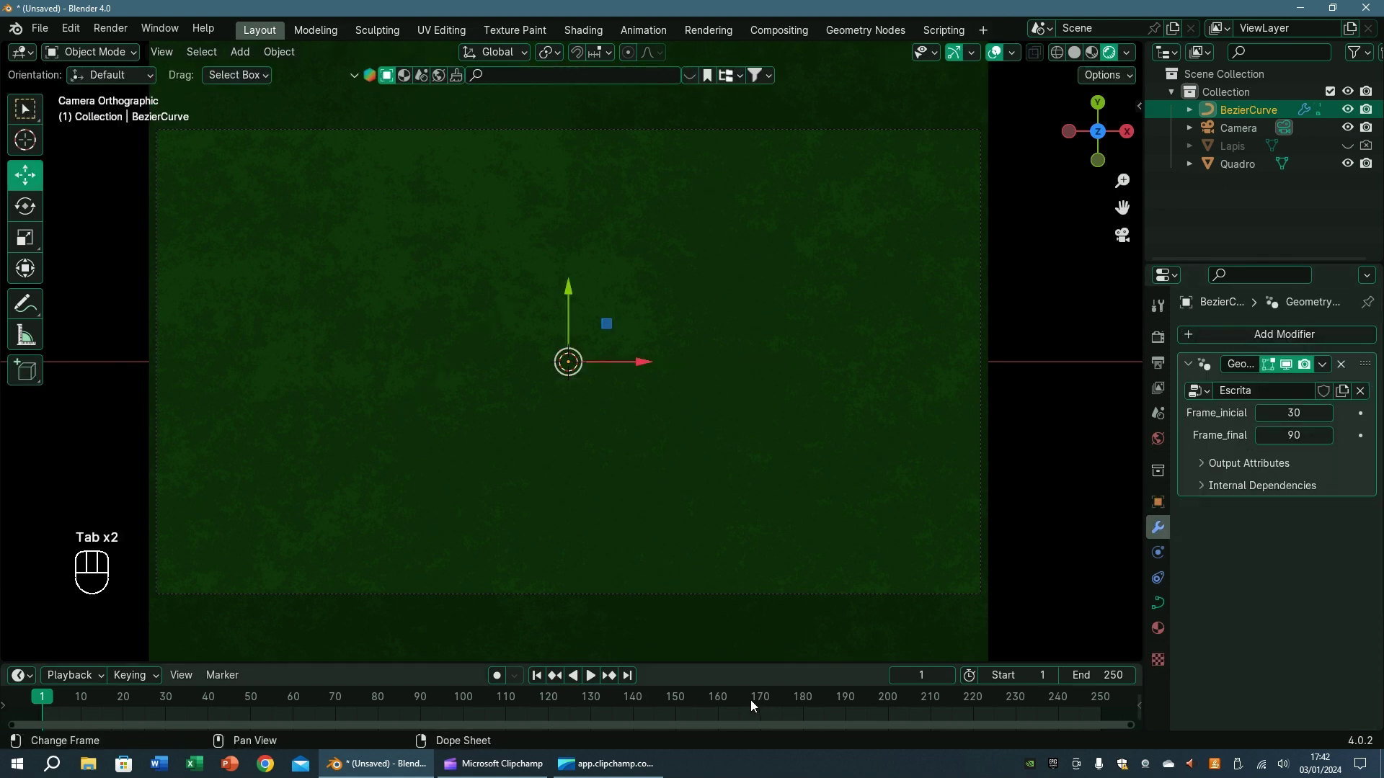
pyautogui.click(758, 701)
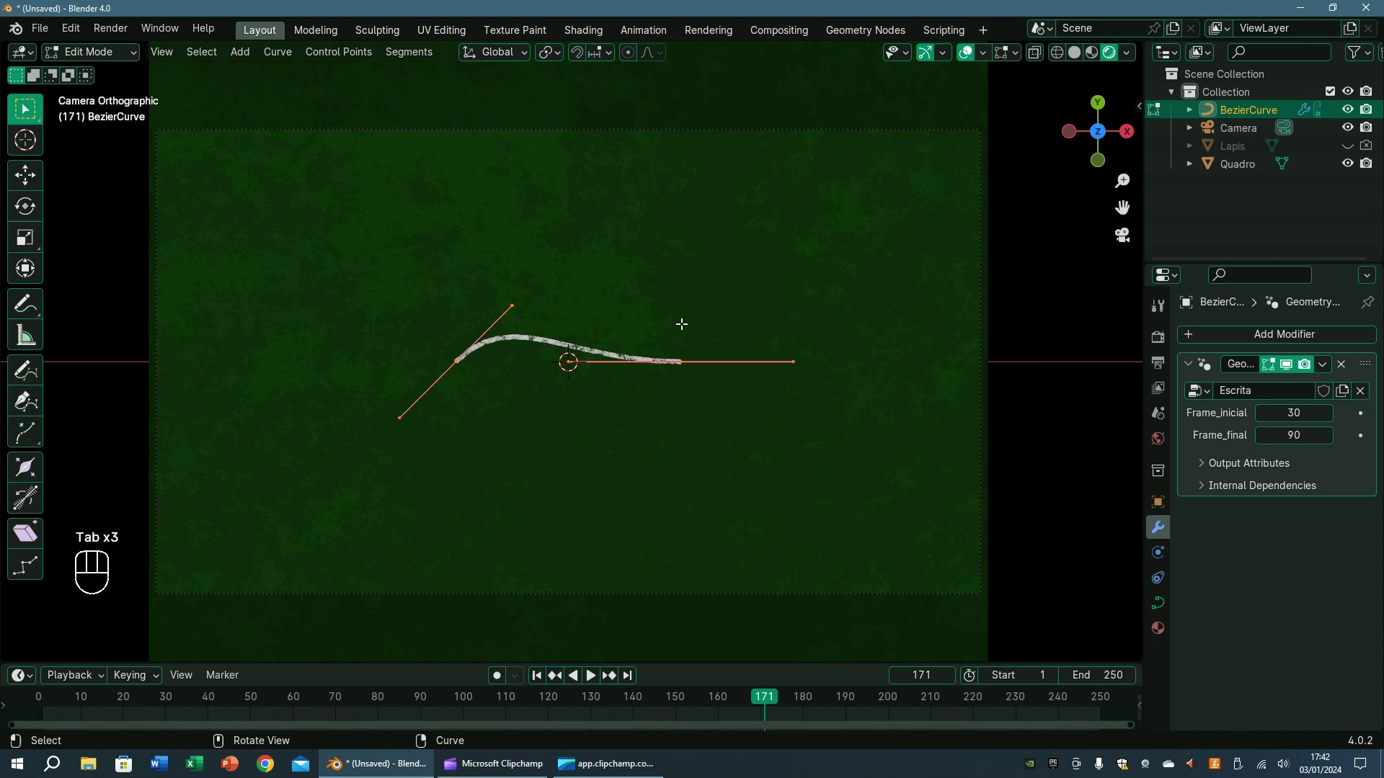
pyautogui.press('a')
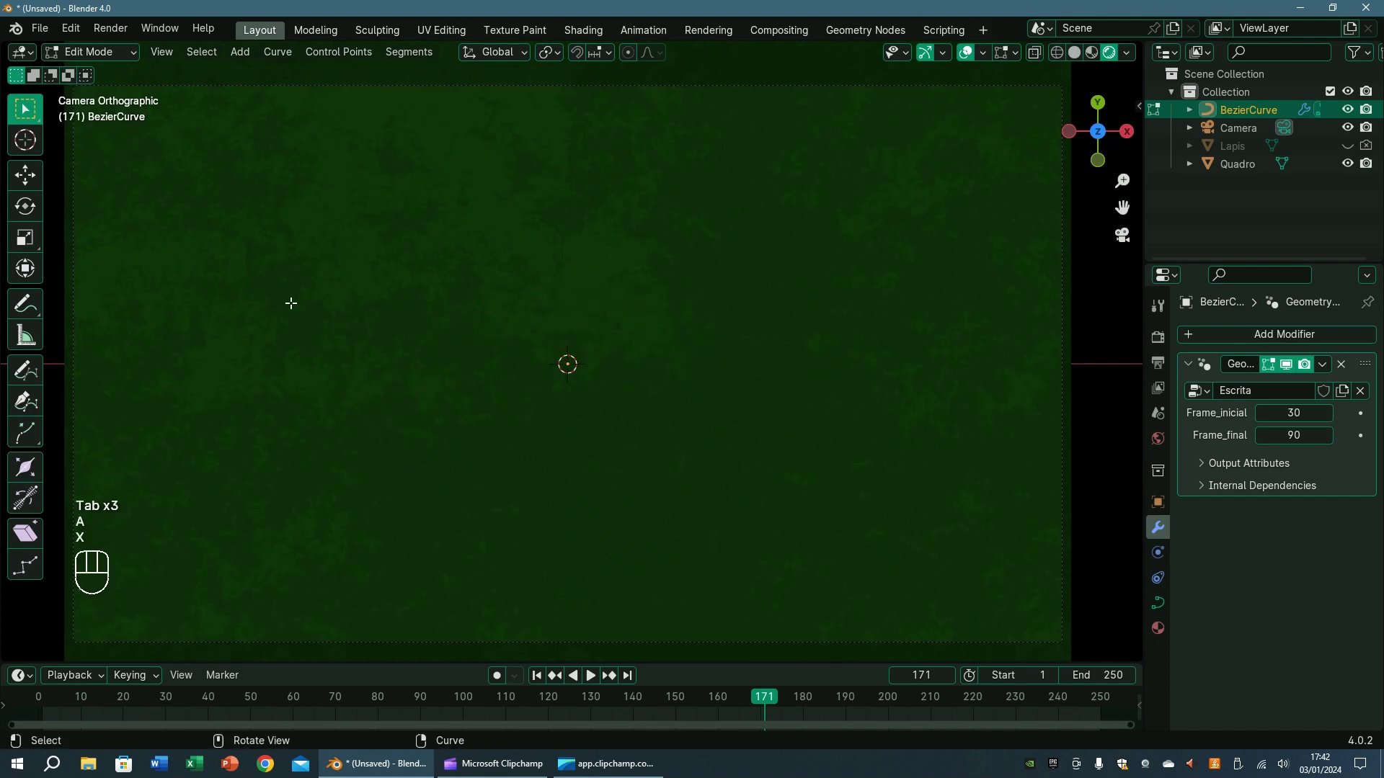
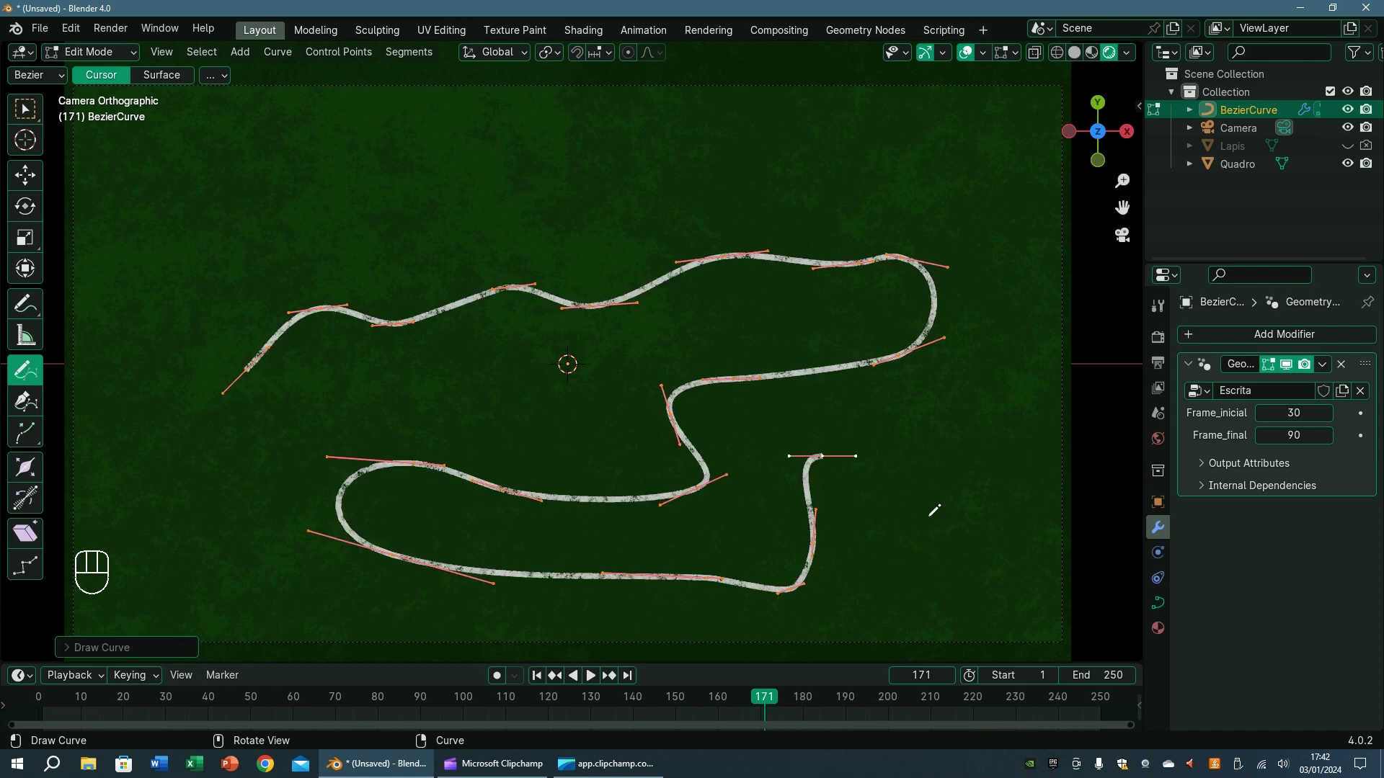
# Finish the freehand winding stroke and play the pencil tracing it from frame 1
pyautogui.press('Tab')
pyautogui.press('shift+Left')
pyautogui.press('space')
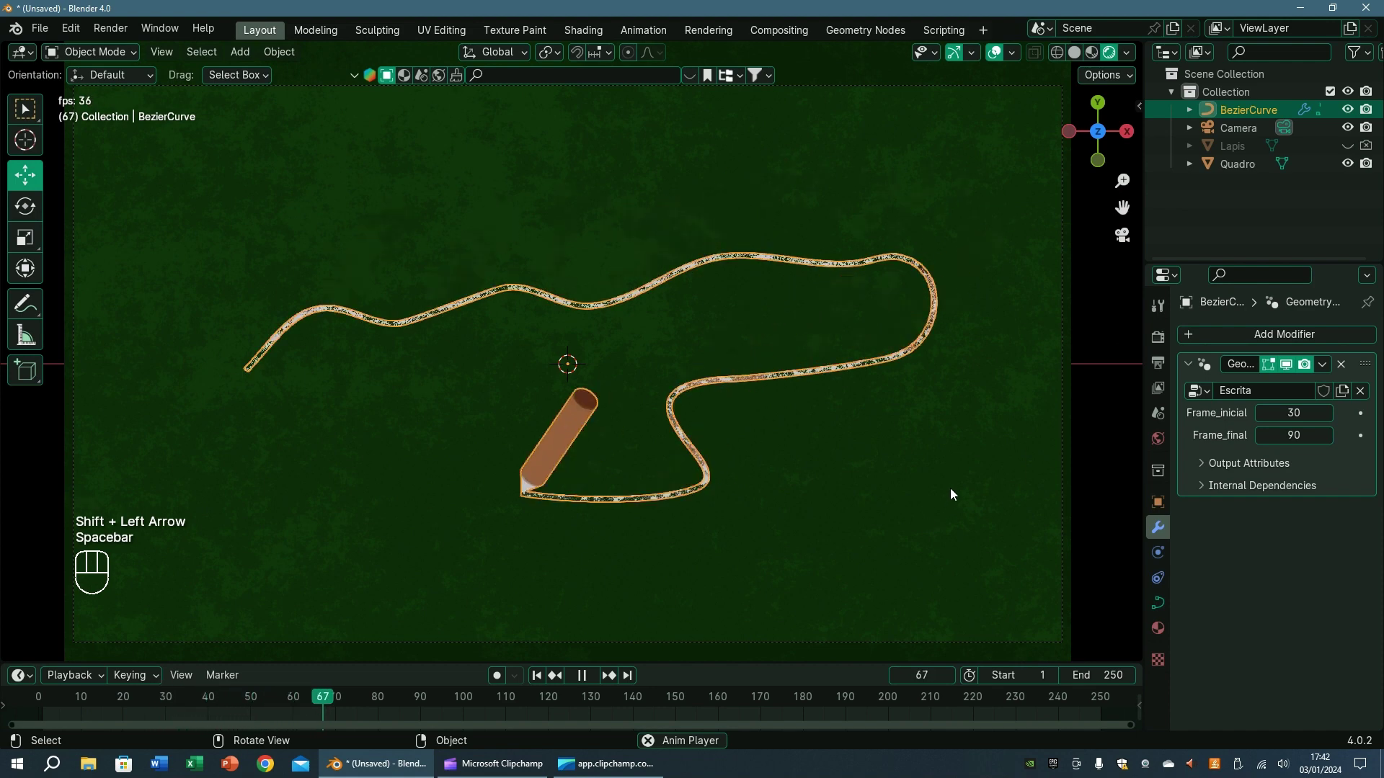
pyautogui.press('space')
# Set the writing to run from frame 1 to 30 and play it back
pyautogui.press('shift+Left')
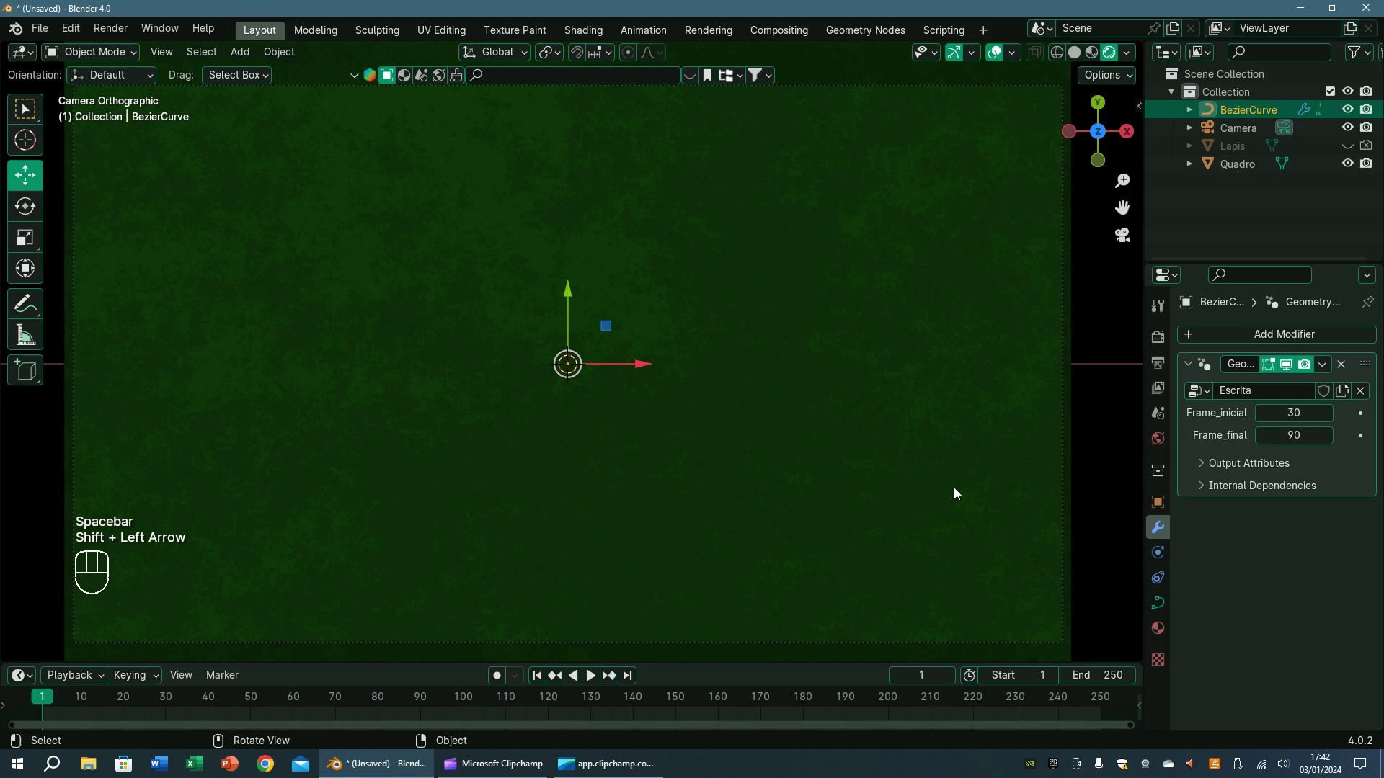
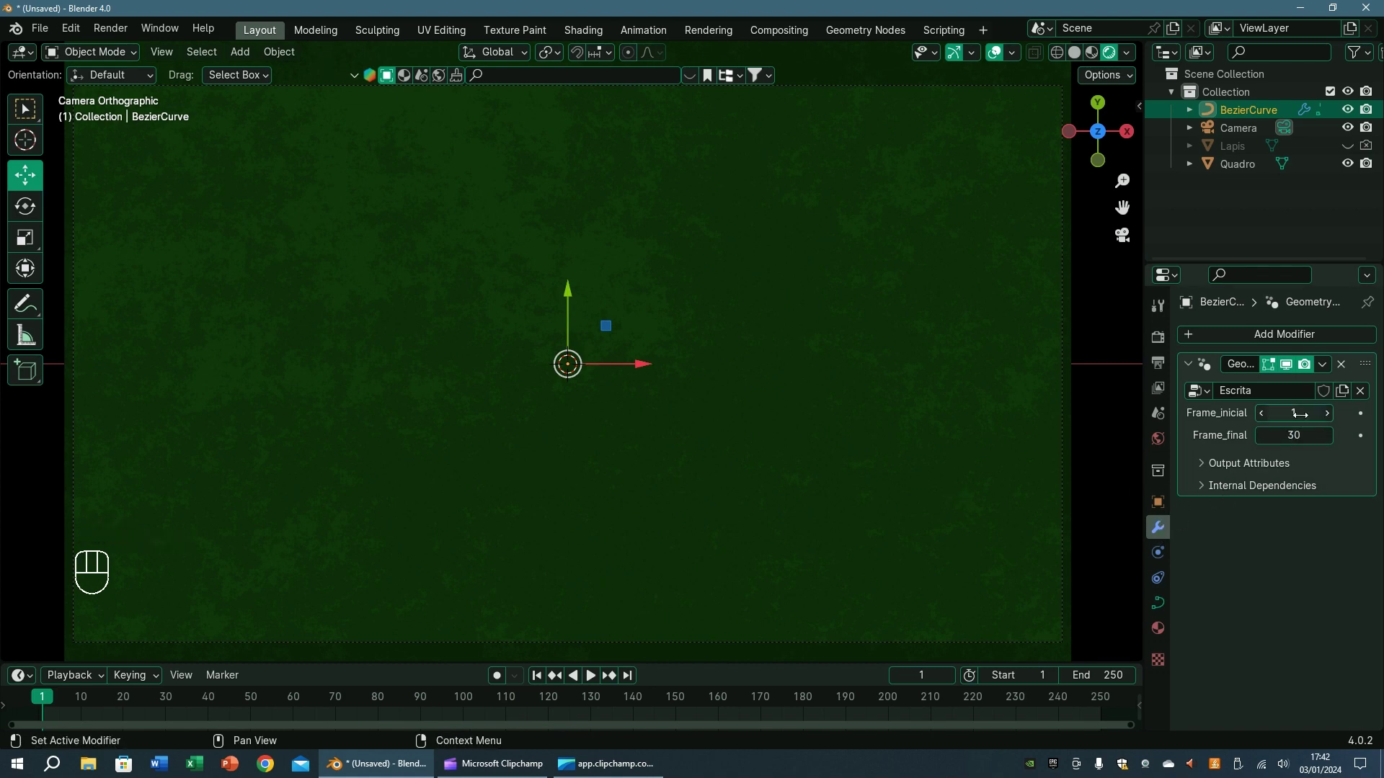
pyautogui.press('space')
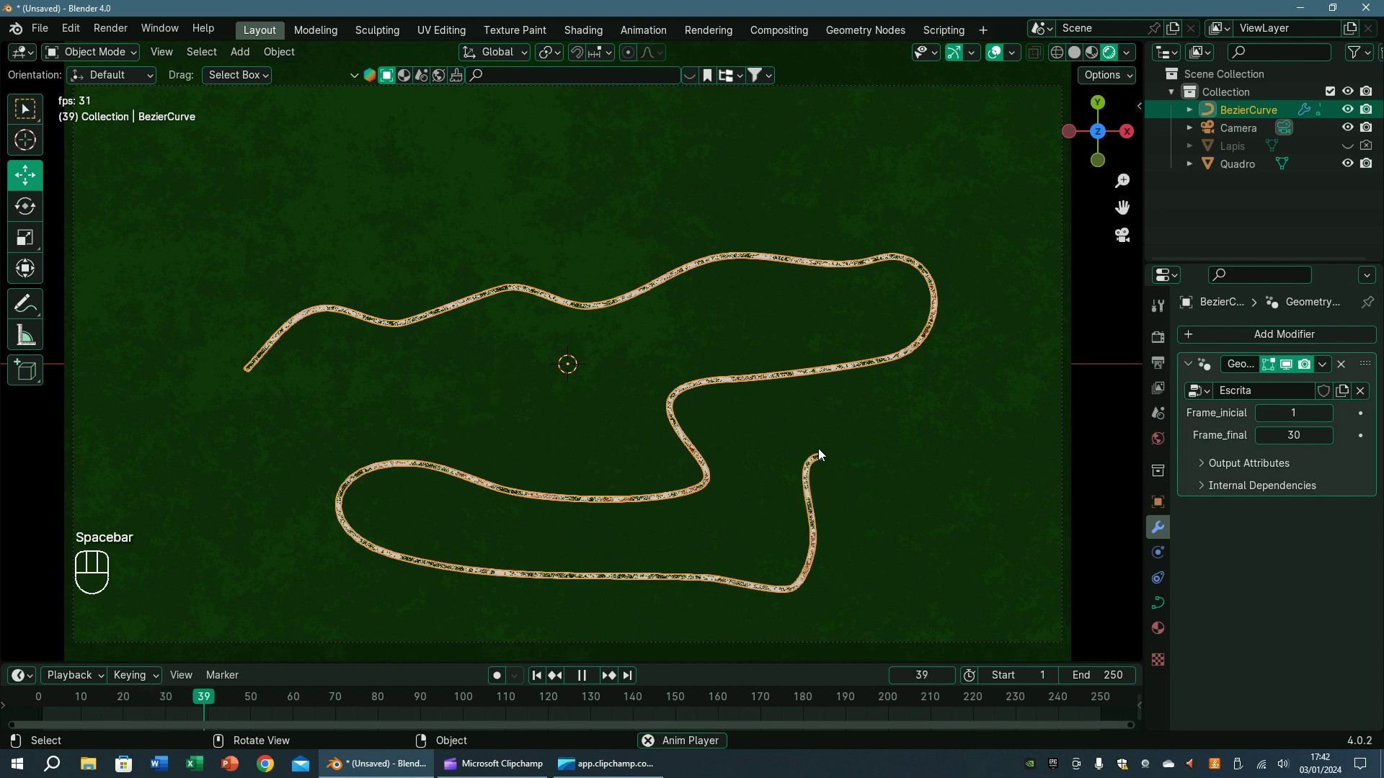
pyautogui.press('shift+Left')
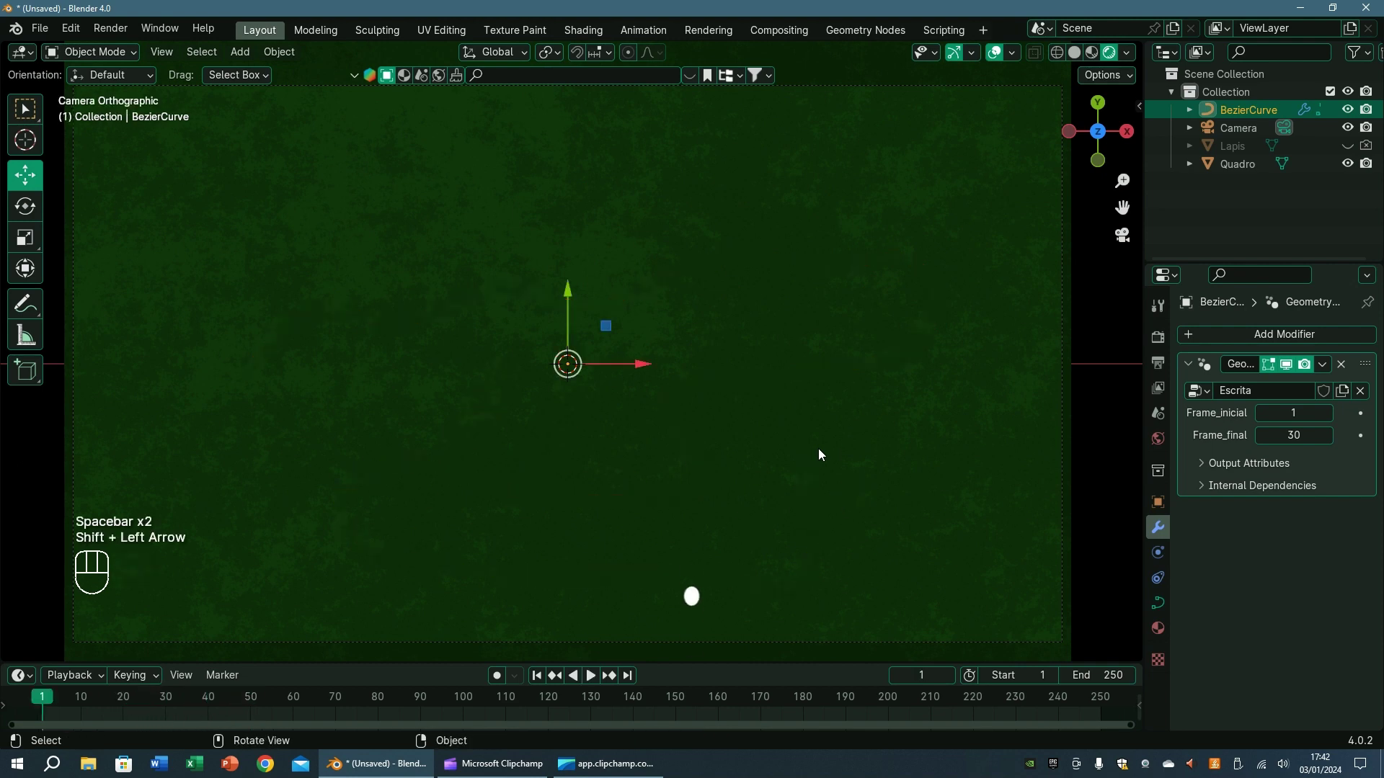
# Delete all points of the long curve and switch to freehand drawing
pyautogui.click(298, 701)
pyautogui.press('Tab')
pyautogui.press('a')
pyautogui.press('x')
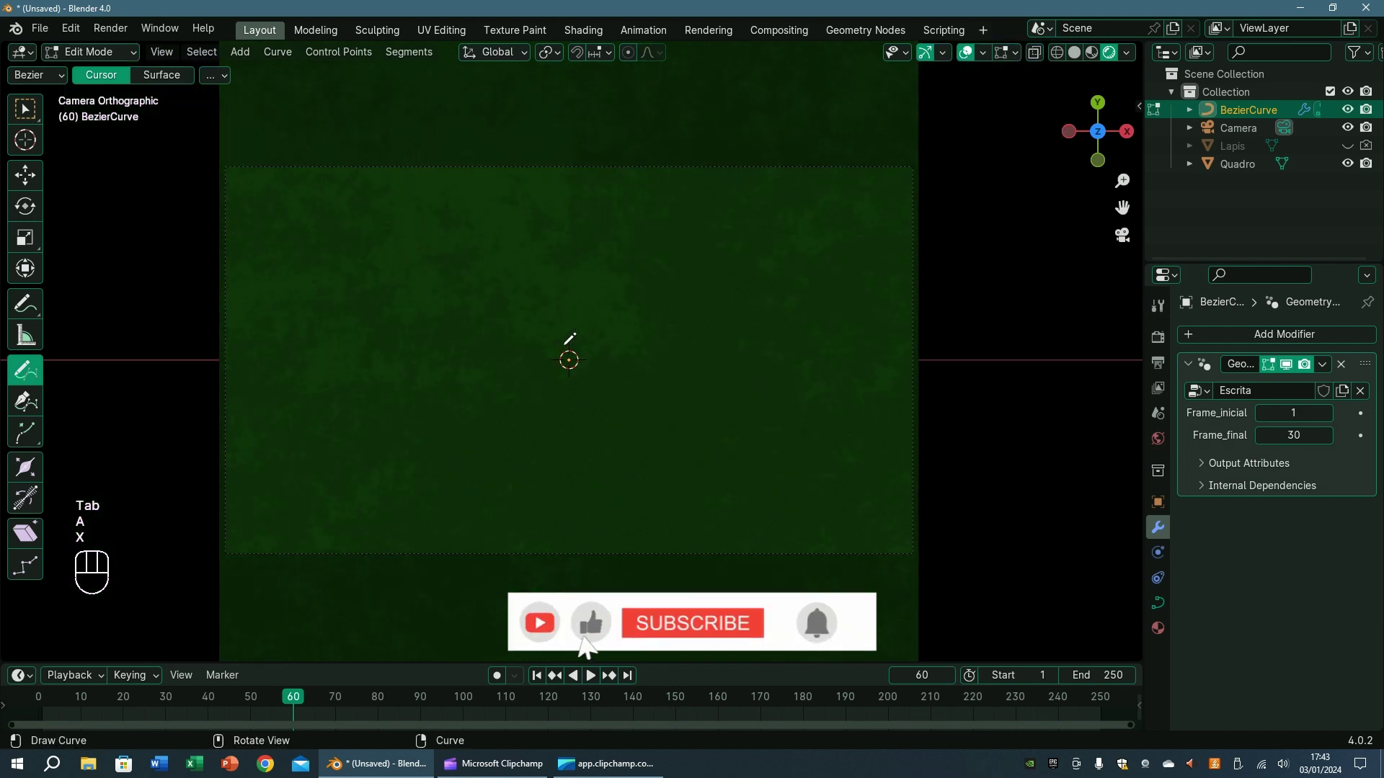
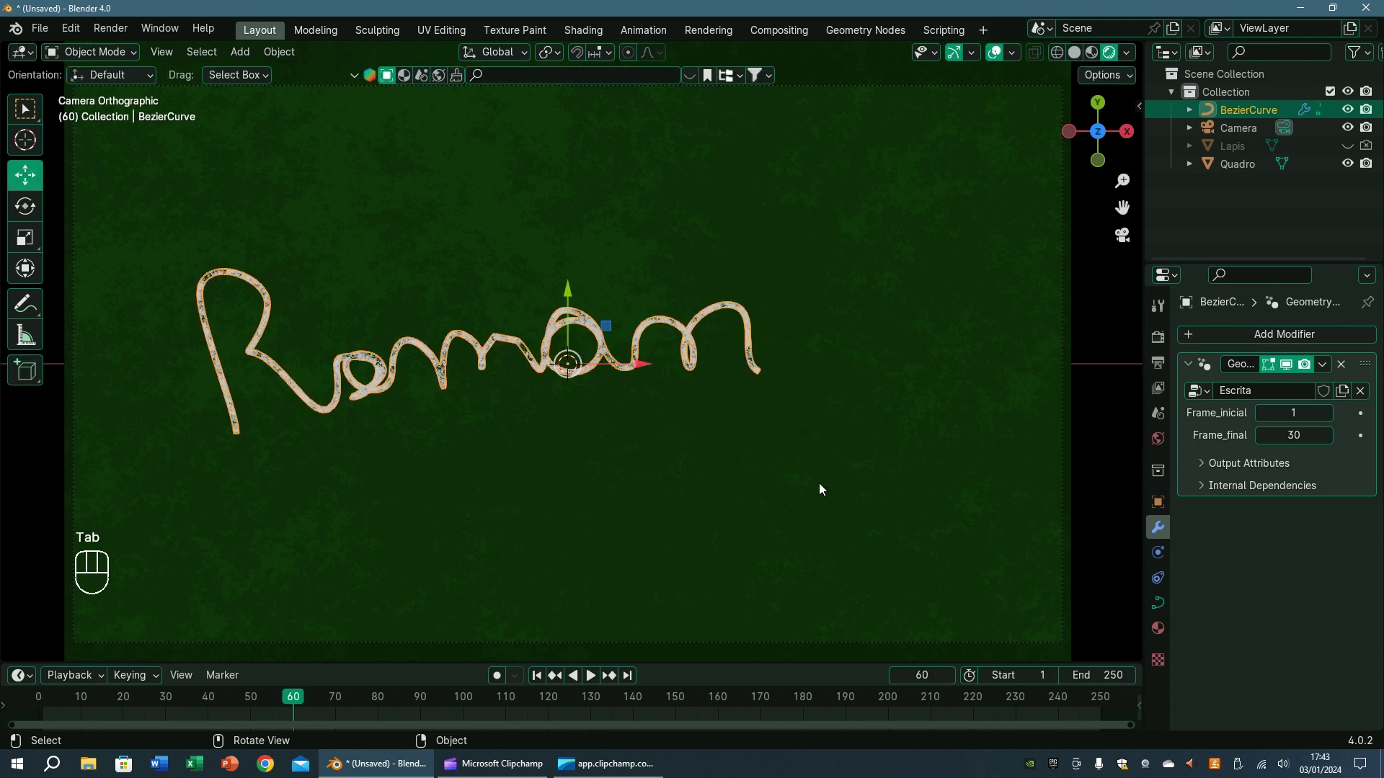
# Play the newly drawn handwritten word and rewind to frame 1
pyautogui.press('shift+Left')
pyautogui.press('space')
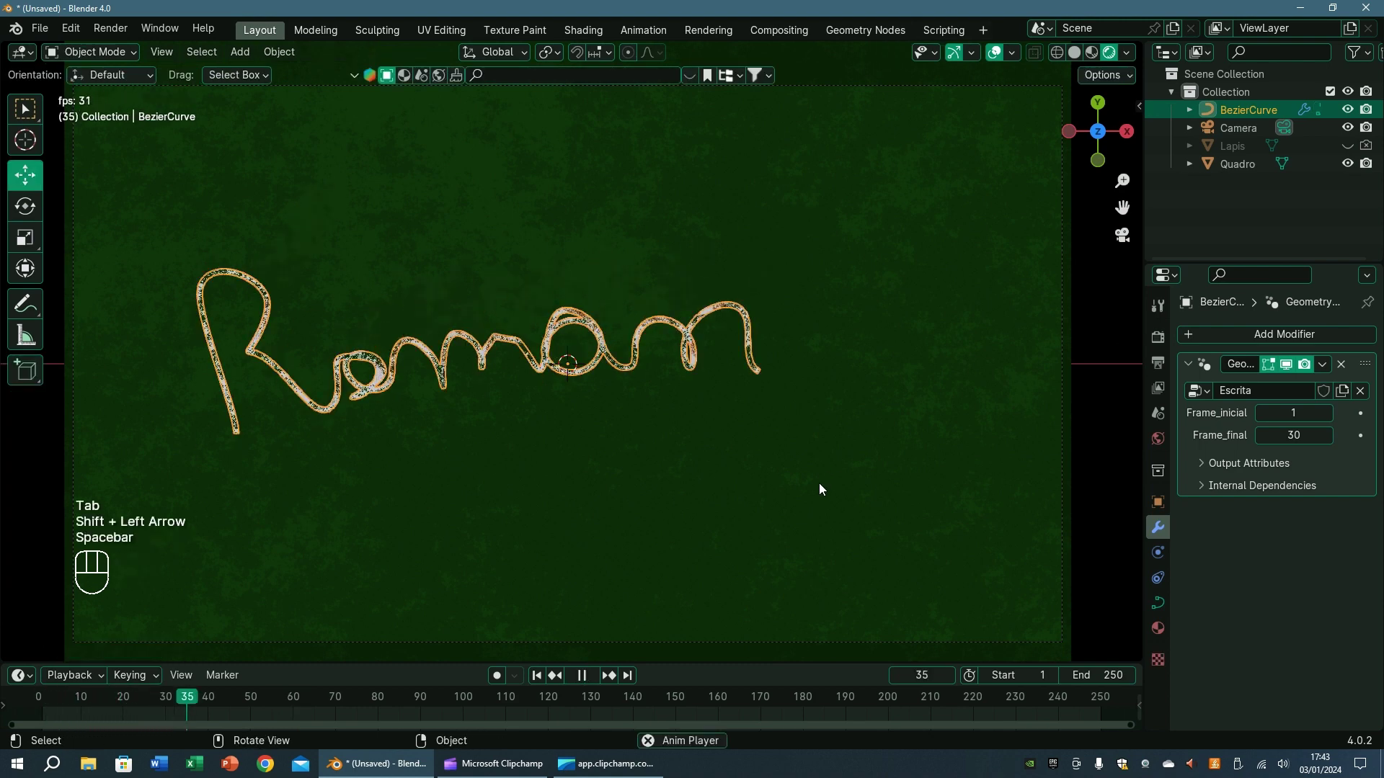
pyautogui.press('shift+Left')
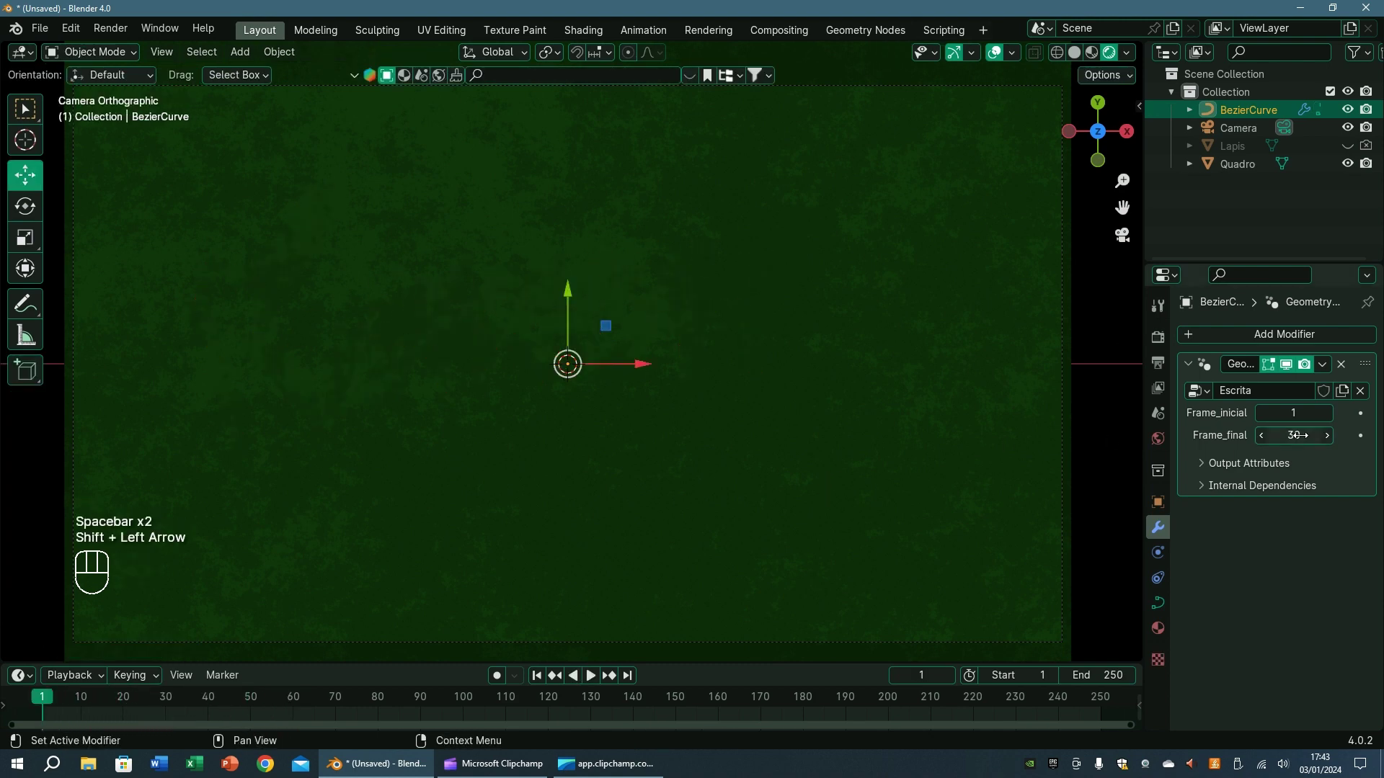
# Raise the writing end frame to 90 and deselect the curve to show plain chalk writing
pyautogui.click(1303, 441)
pyautogui.press('space')
pyautogui.click(1109, 441)
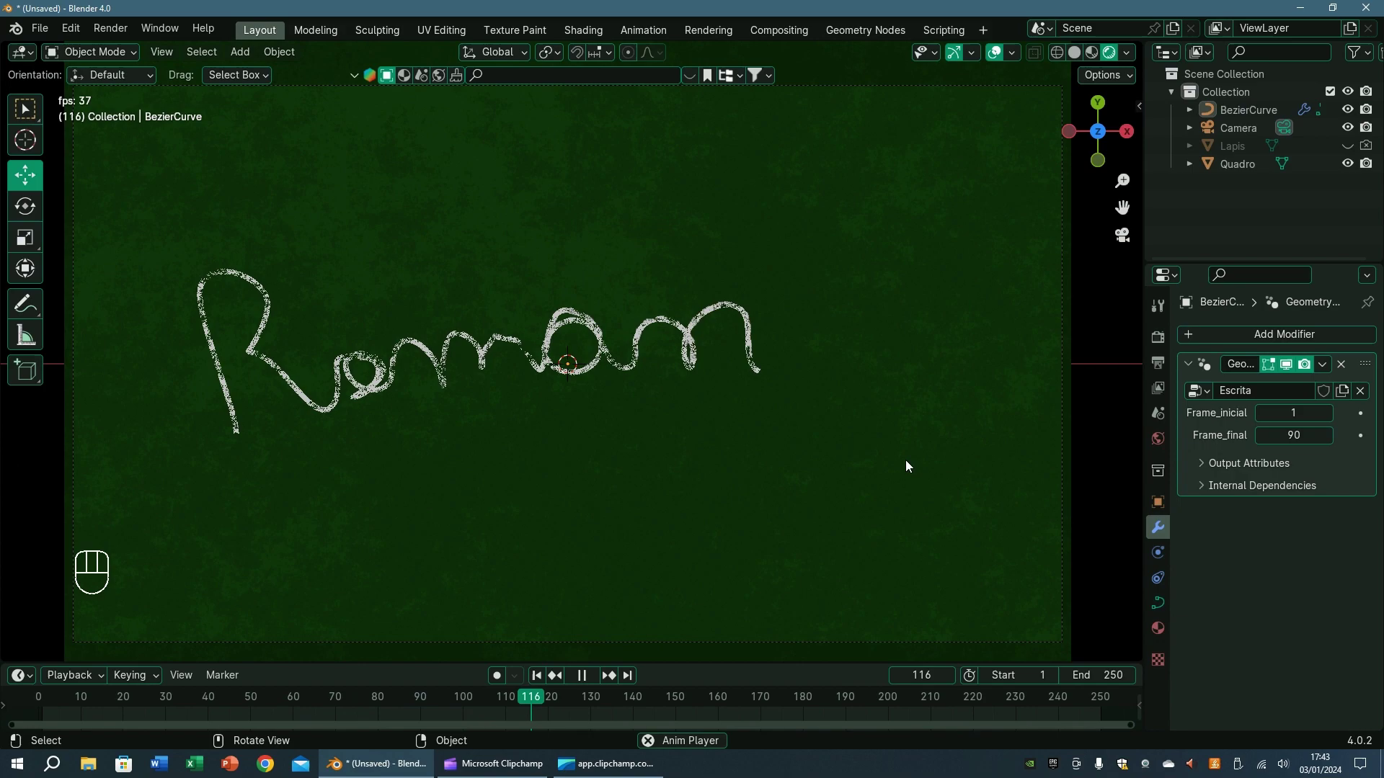